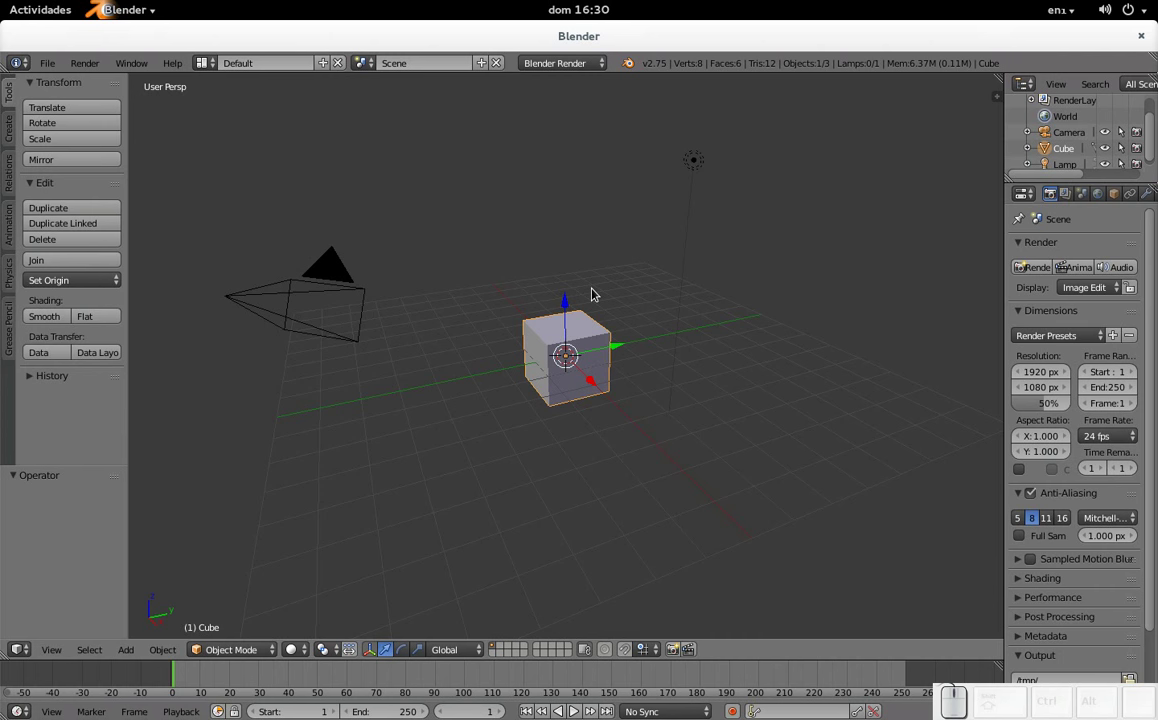
Bring up User Preferences via Ctrl+Alt+U, then again from the File menu, showing Editing settings.
{"action": "key", "text": "ctrl+alt+u"}
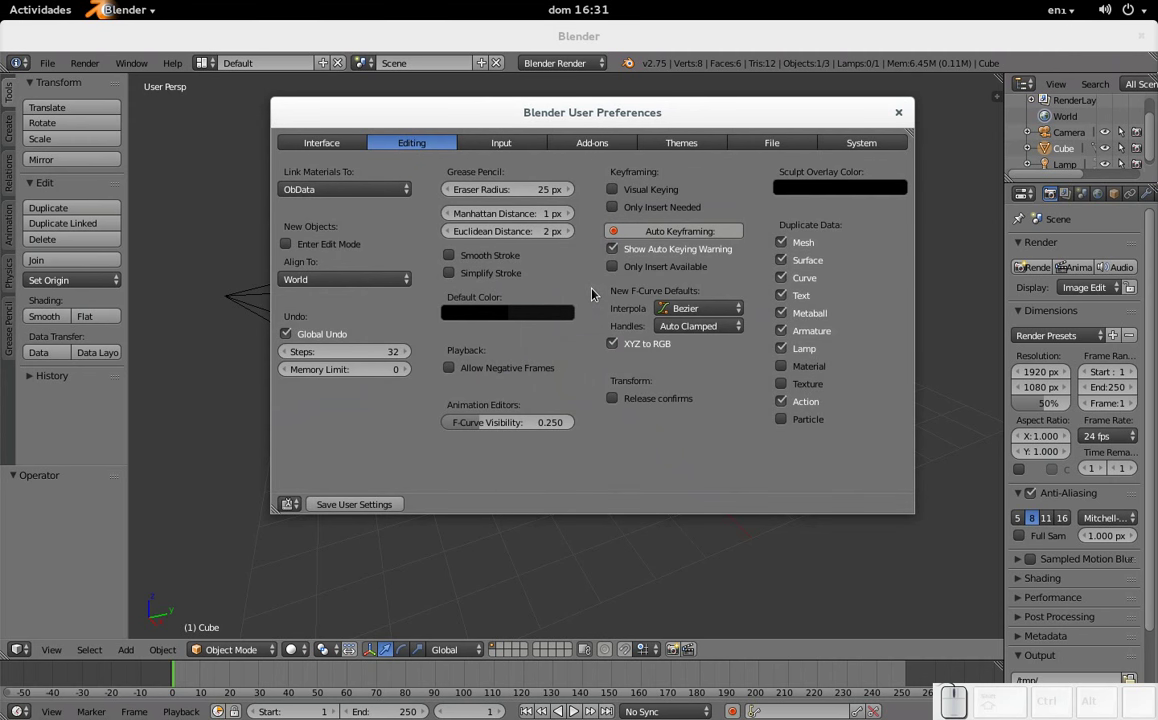
{"action": "left_click", "coordinate": [902, 117]}
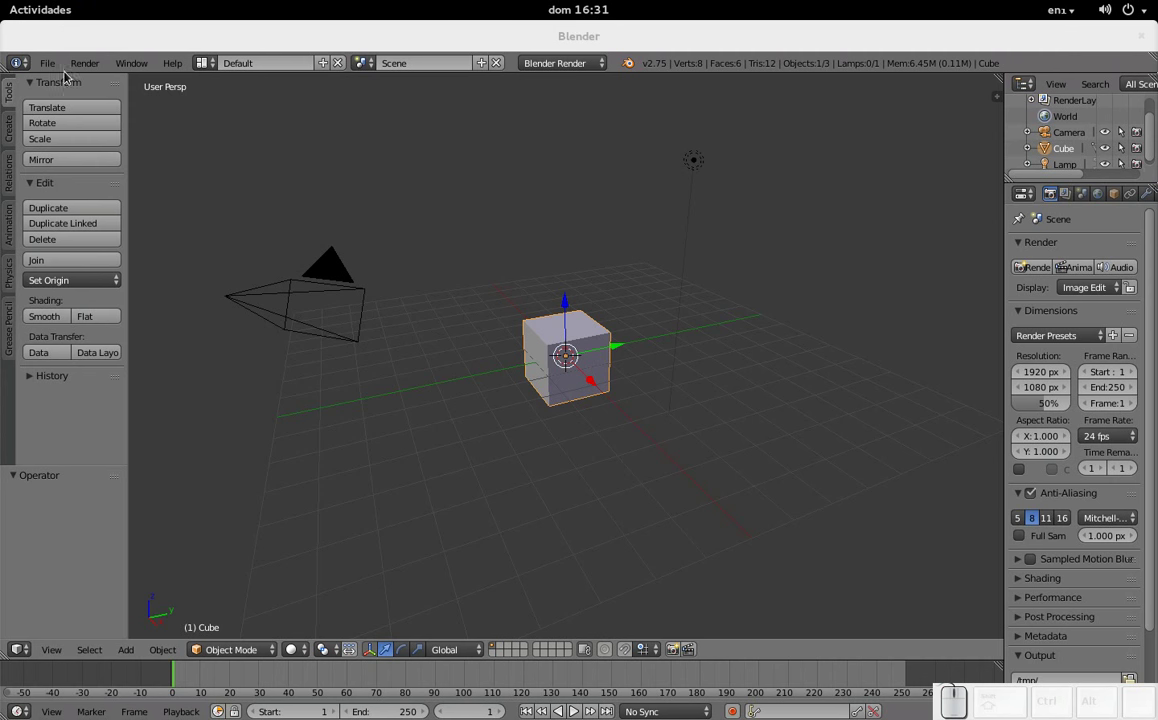
{"action": "left_click", "coordinate": [60, 67]}
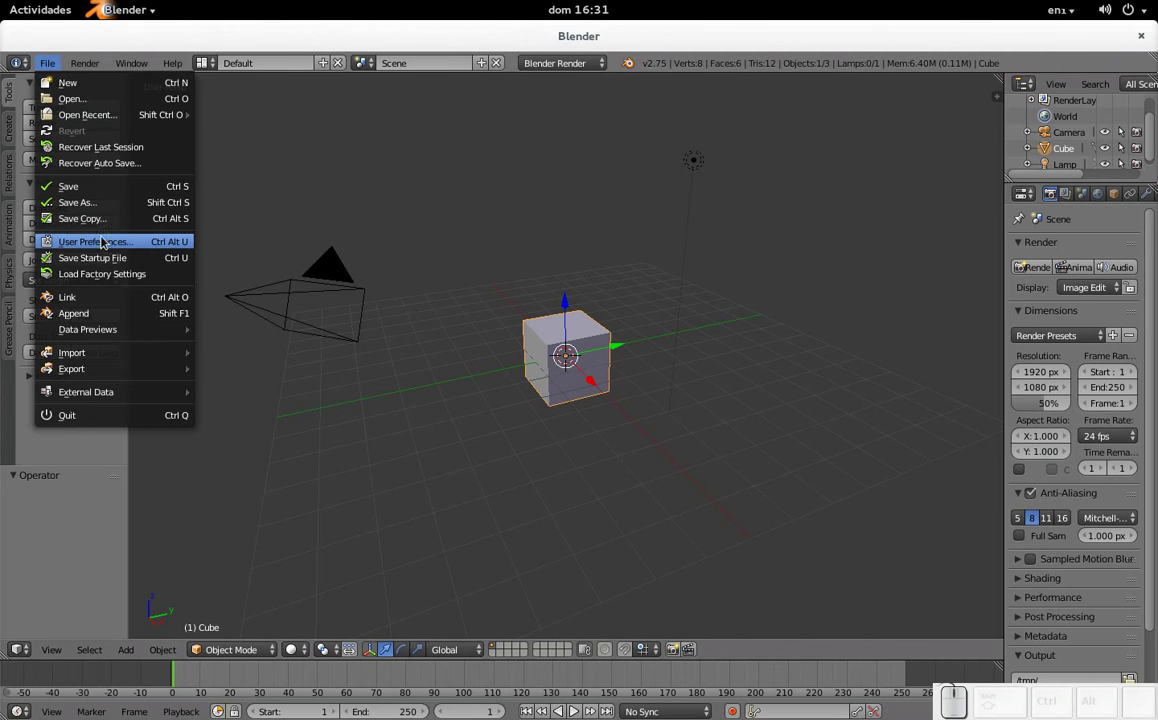
{"action": "left_click", "coordinate": [101, 244]}
{"action": "left_click", "coordinate": [359, 69]}
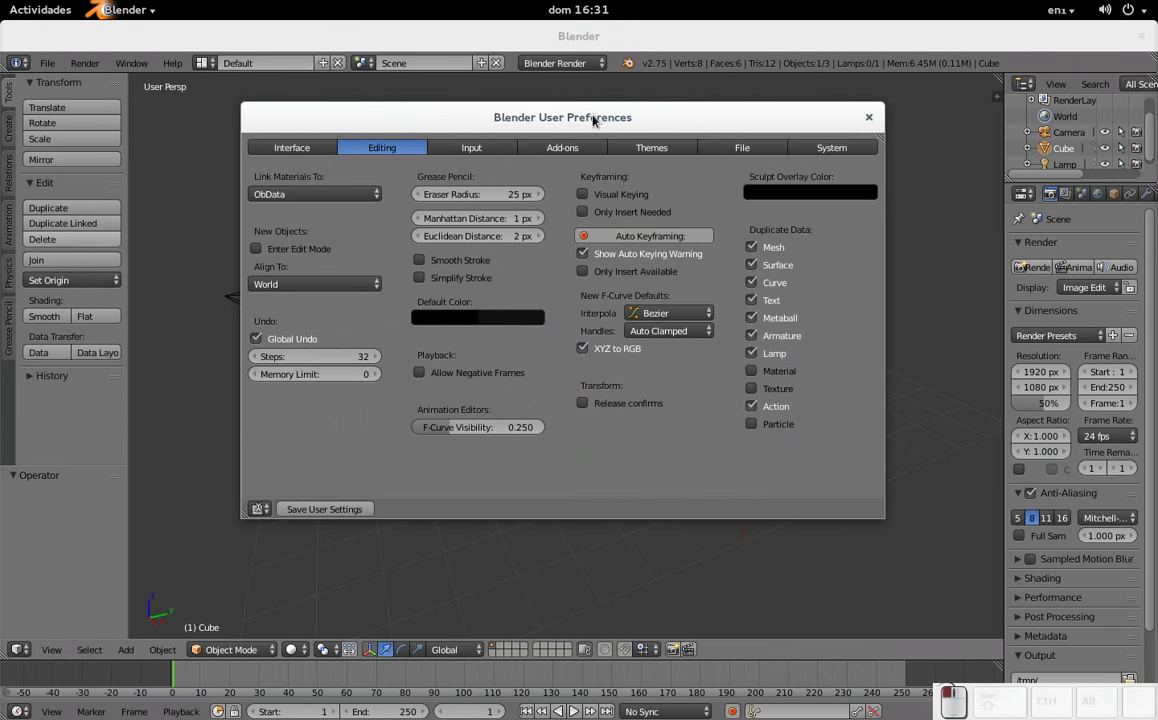
From the Add-ons list, install blend4web_15_06.zip found in the Descargas folder.
{"action": "left_click", "coordinate": [576, 151]}
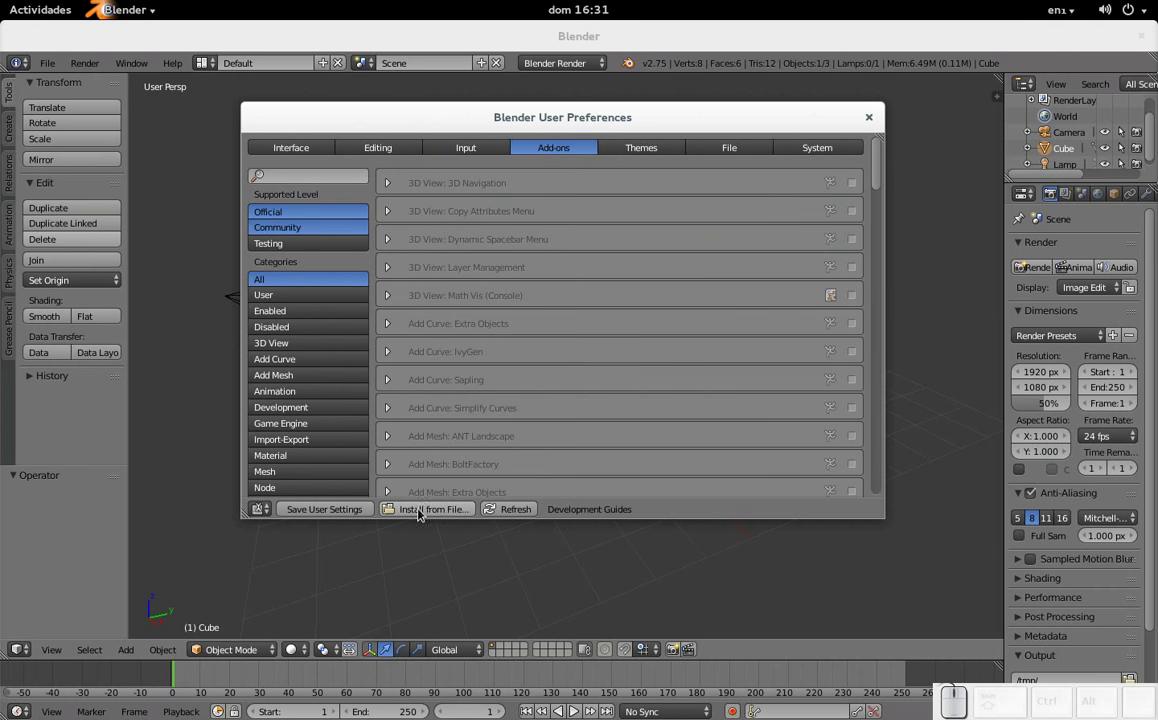
{"action": "left_click", "coordinate": [432, 517]}
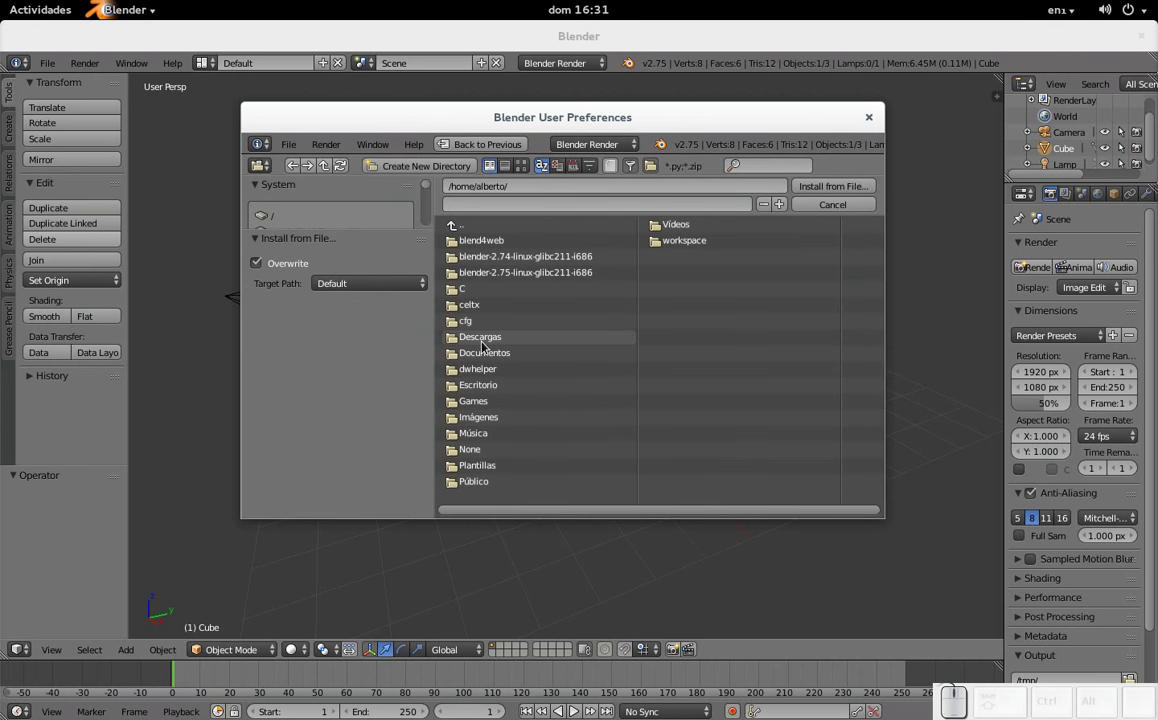
{"action": "left_click", "coordinate": [487, 343]}
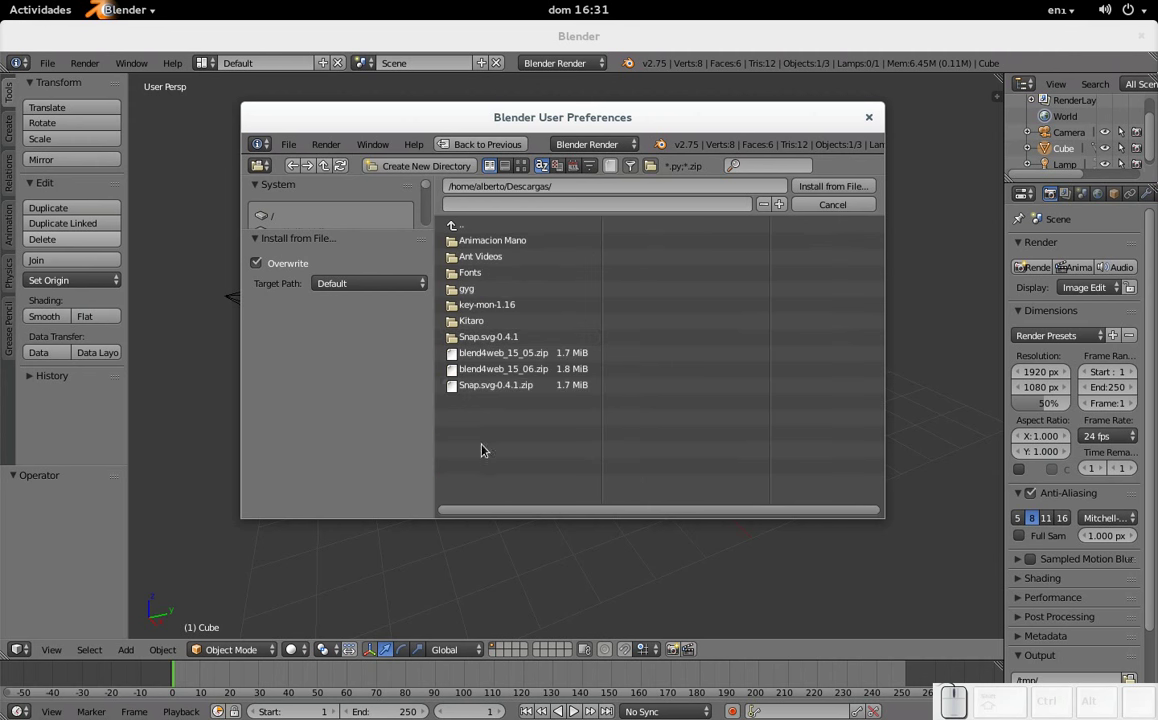
{"action": "left_click", "coordinate": [537, 376]}
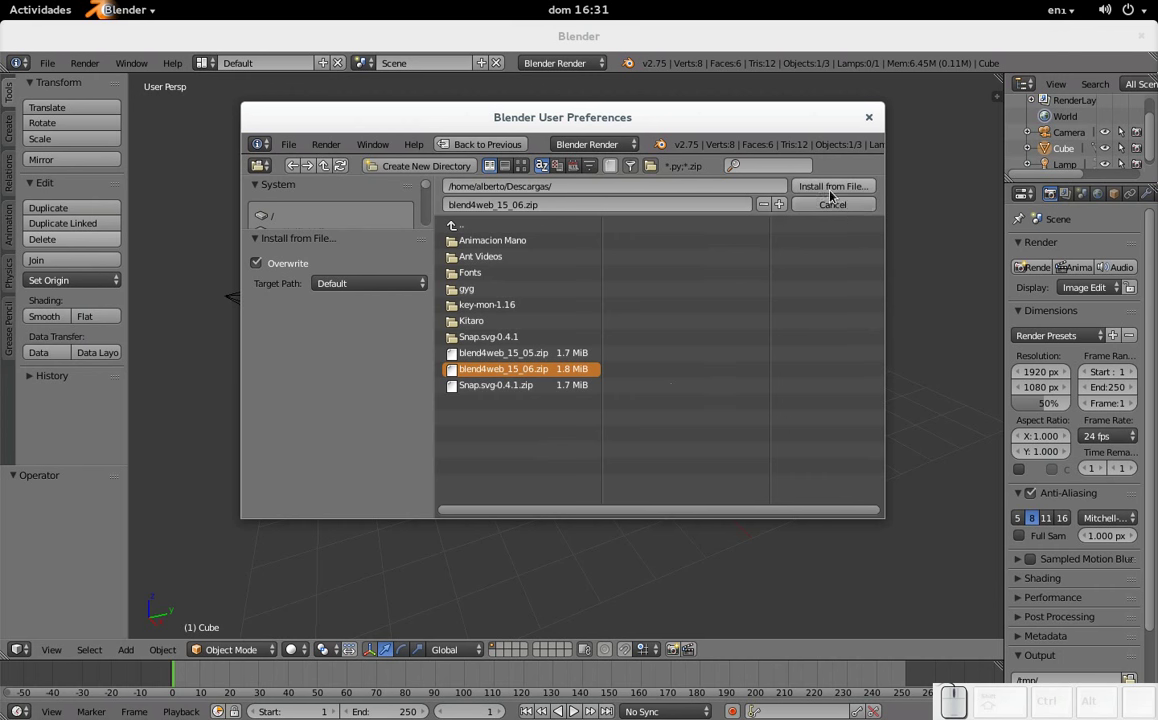
{"action": "left_click", "coordinate": [837, 196]}
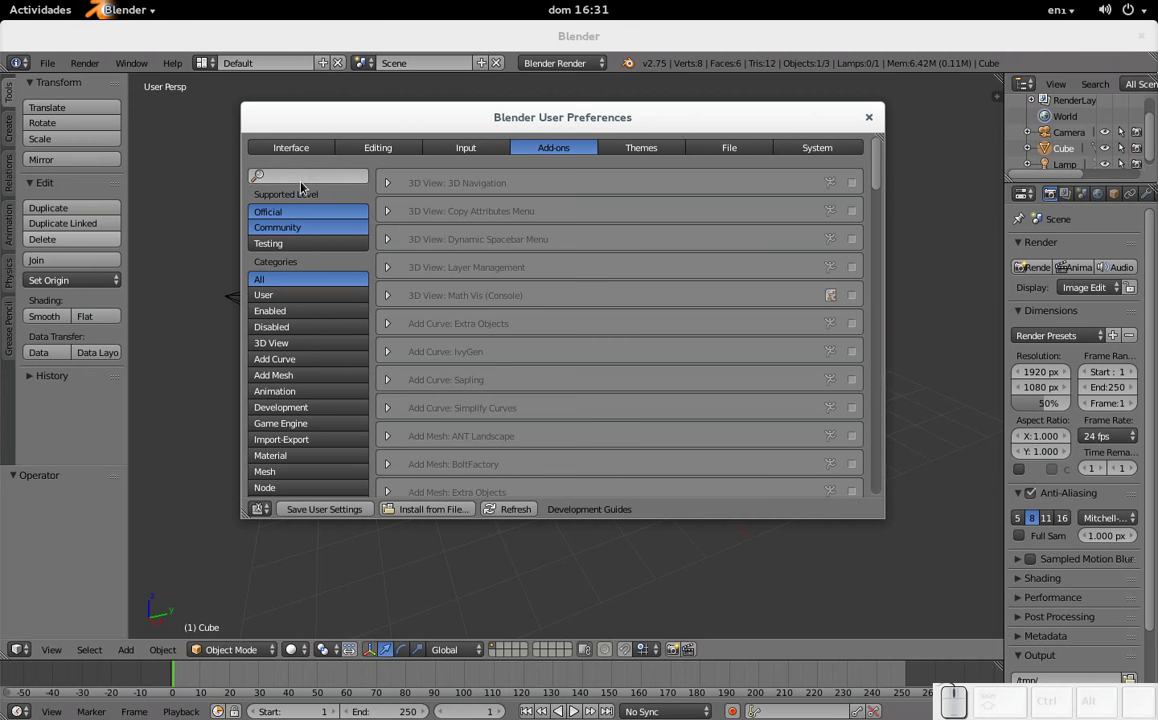
Filter add-ons for 'b4' and enable Import-Export: Blend4Web.
{"action": "left_click", "coordinate": [310, 183]}
{"action": "key", "text": "b"}
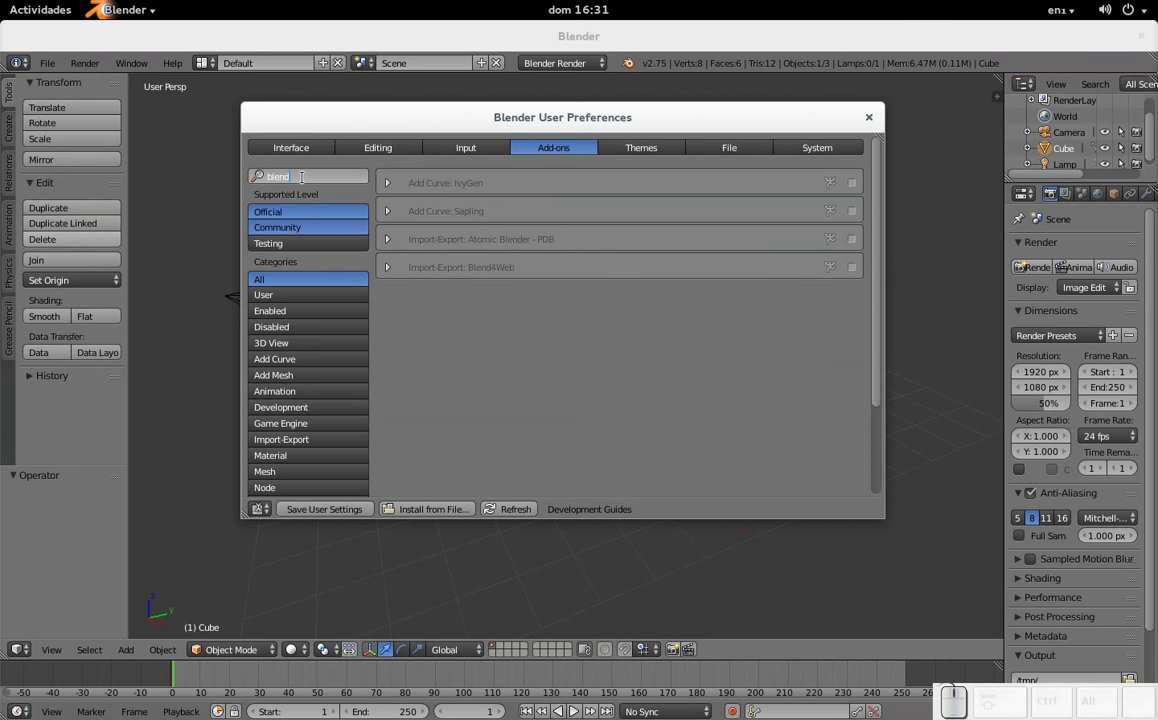
{"action": "key", "text": "KP_4"}
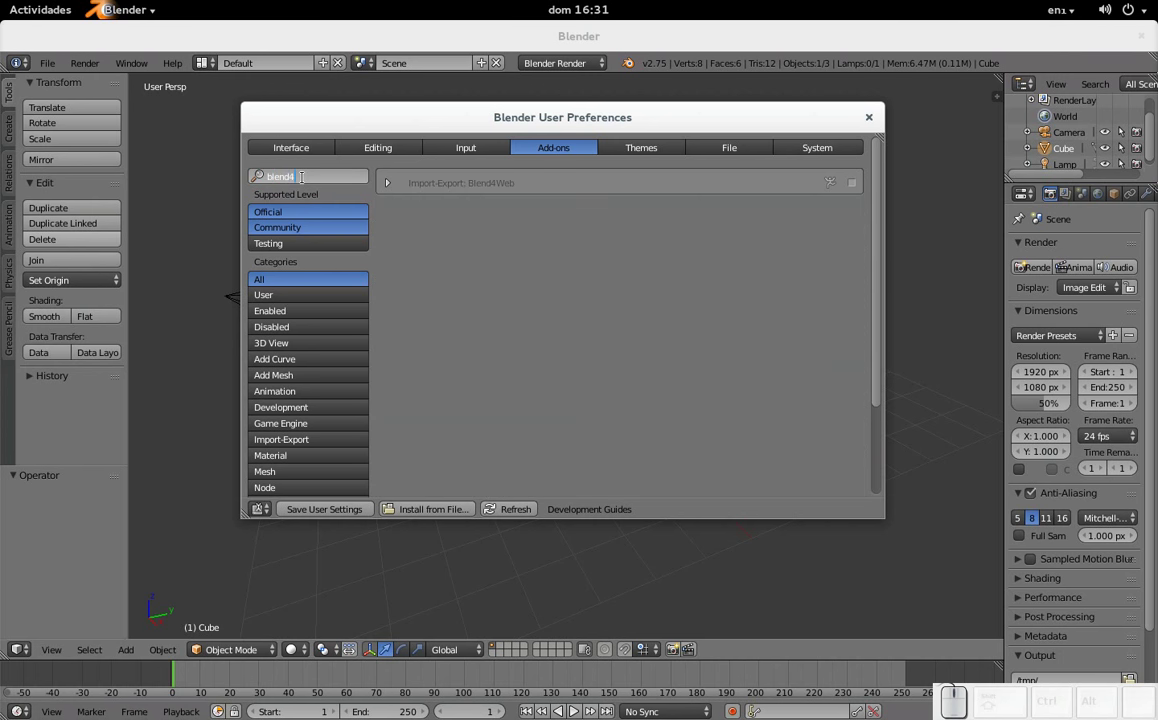
{"action": "left_click", "coordinate": [750, 192]}
Save the user settings so Blend4Web stays enabled and close the preferences window.
{"action": "left_click", "coordinate": [857, 192]}
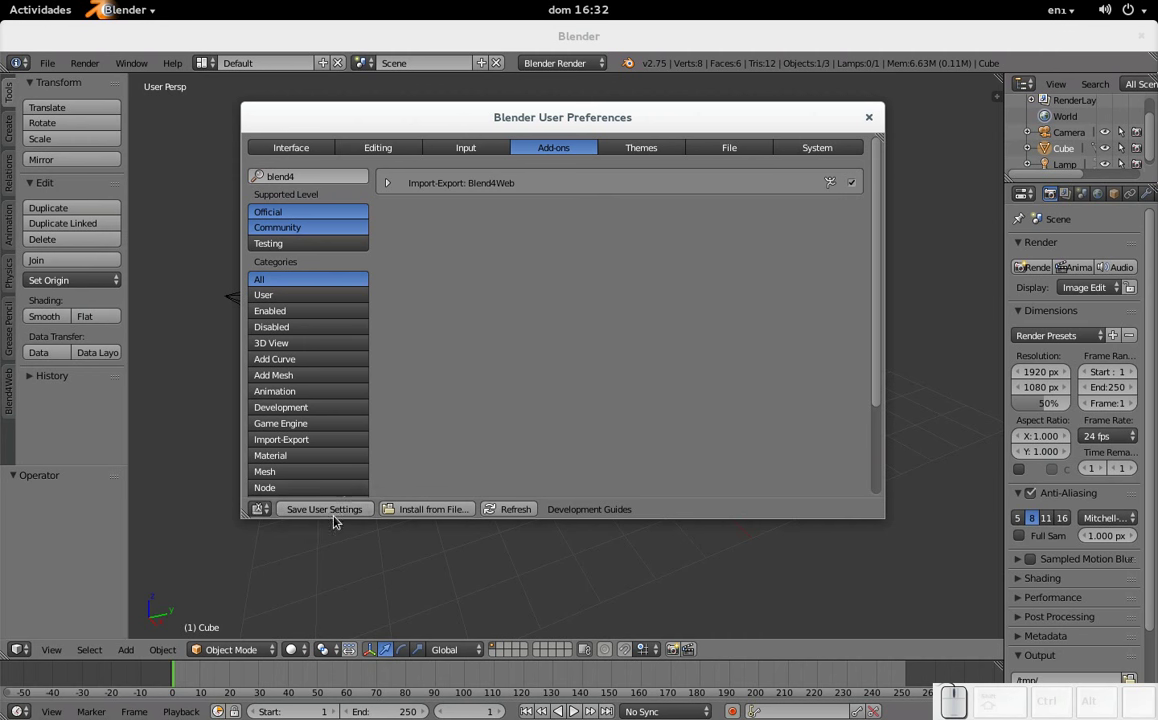
{"action": "left_click", "coordinate": [347, 513]}
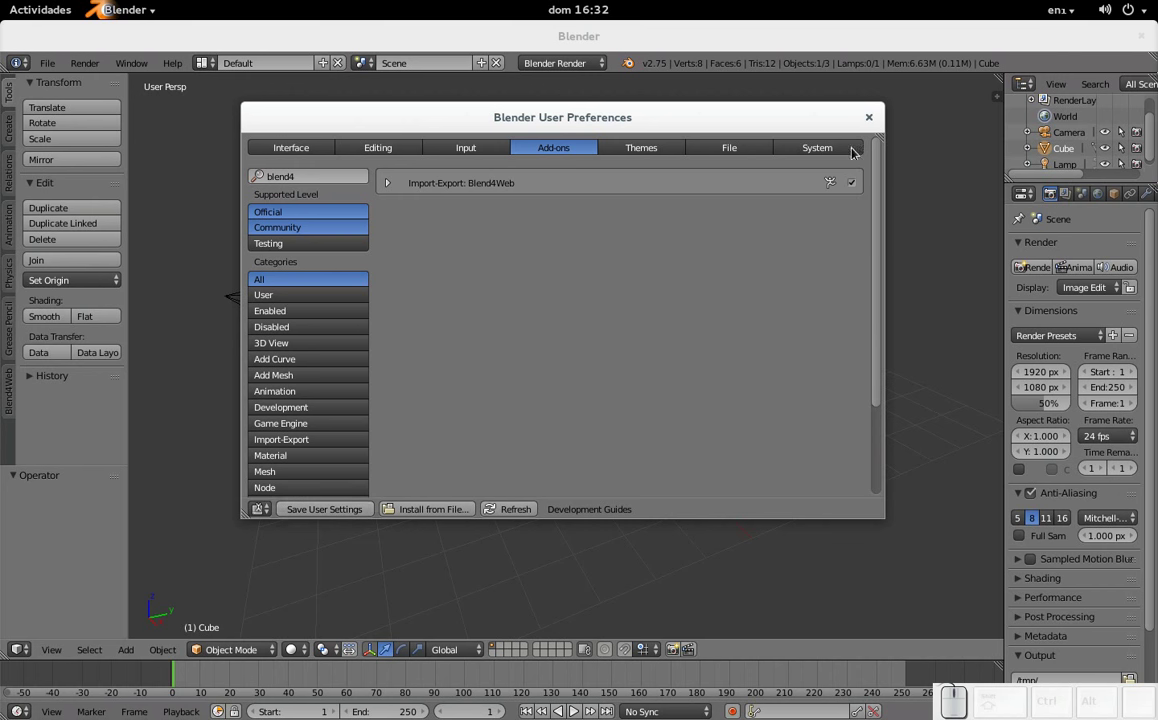
{"action": "left_click", "coordinate": [877, 124]}
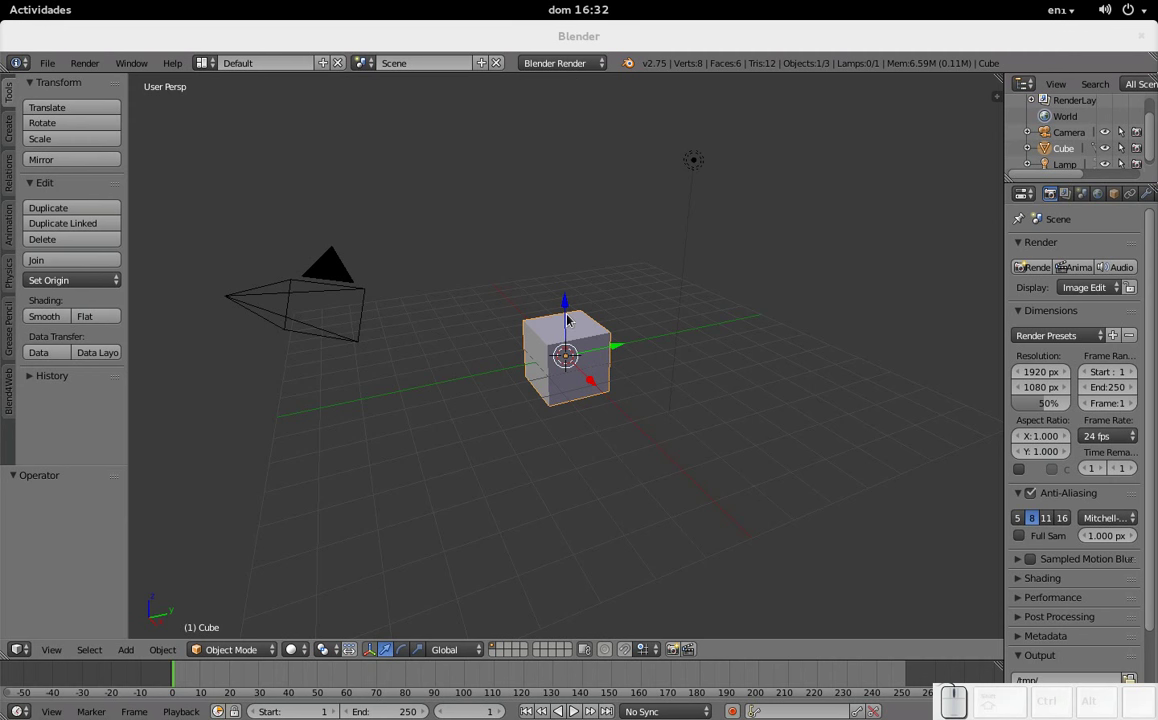
Raise the cube 0.982 units along Z and orbit/zoom to face it from the front.
{"action": "left_click_drag", "start_coordinate": [574, 320], "coordinate": [486, 394]}
{"action": "left_click_drag", "start_coordinate": [486, 395], "coordinate": [608, 385]}
{"action": "scroll", "scroll_direction": "up", "scroll_amount": 3}
{"action": "scroll", "scroll_direction": "up", "scroll_amount": 3}
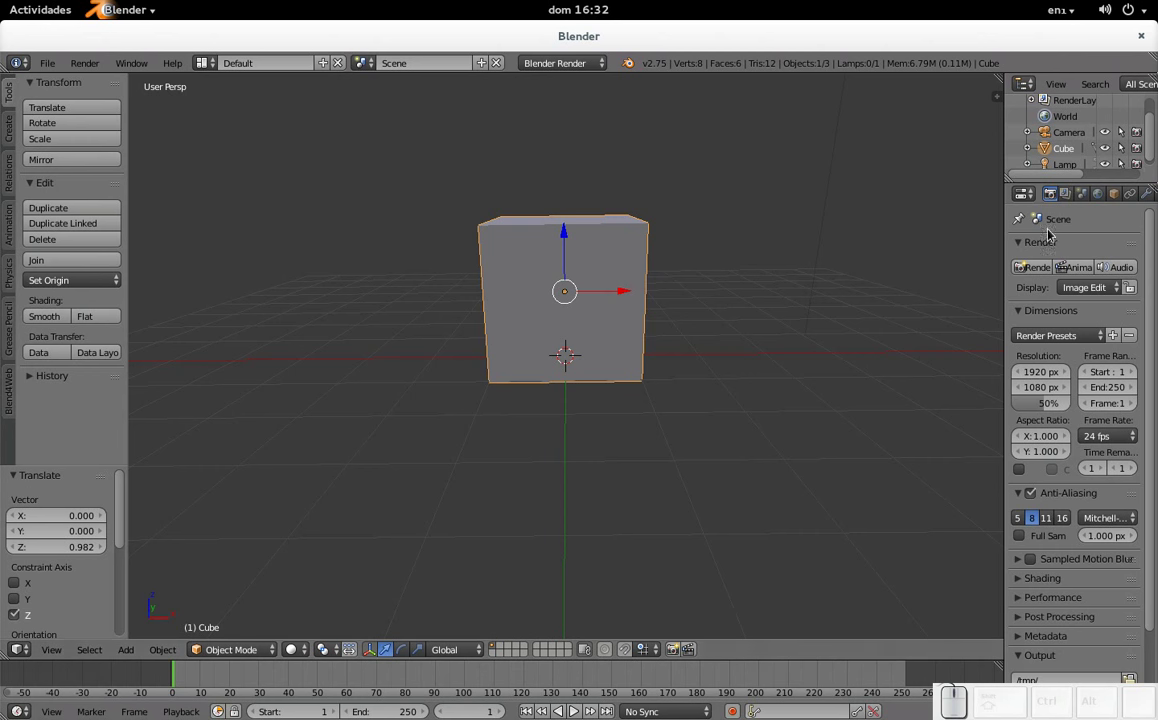
Switch the Properties editor to the cube's Material settings.
{"action": "left_click", "coordinate": [1120, 200]}
{"action": "middle_click", "coordinate": [1120, 200]}
{"action": "left_click", "coordinate": [1115, 196]}
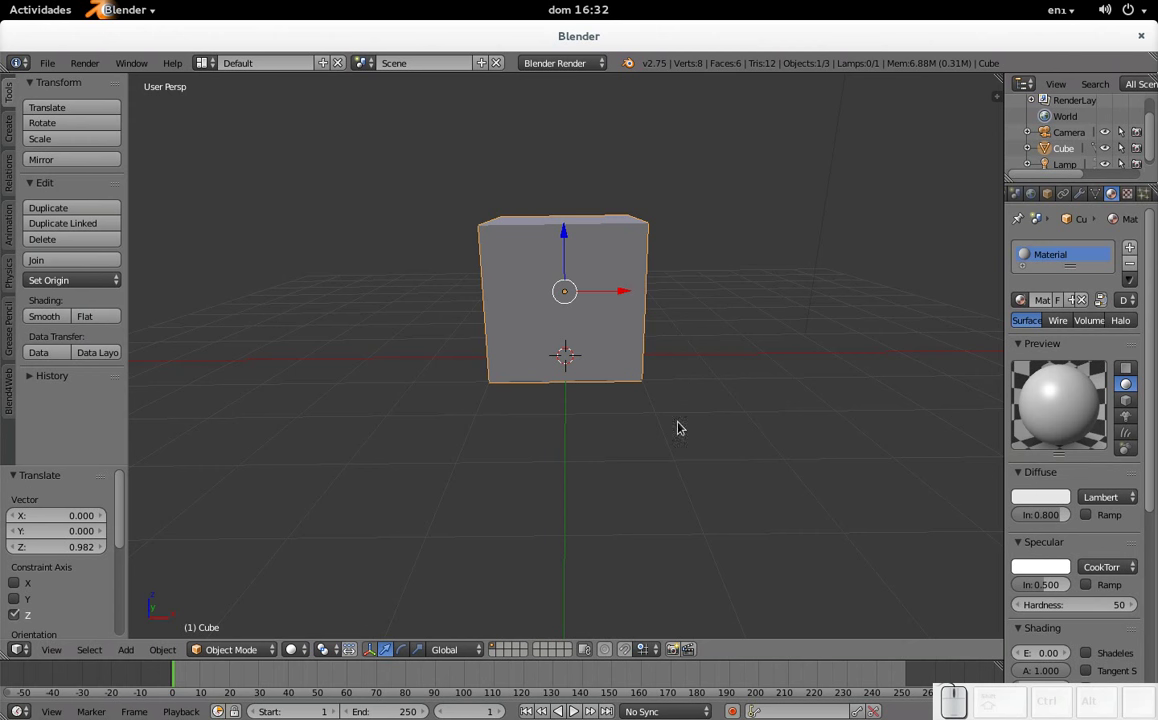
Set the scene's render engine to Blend4Web from the header dropdown.
{"action": "left_click", "coordinate": [582, 70]}
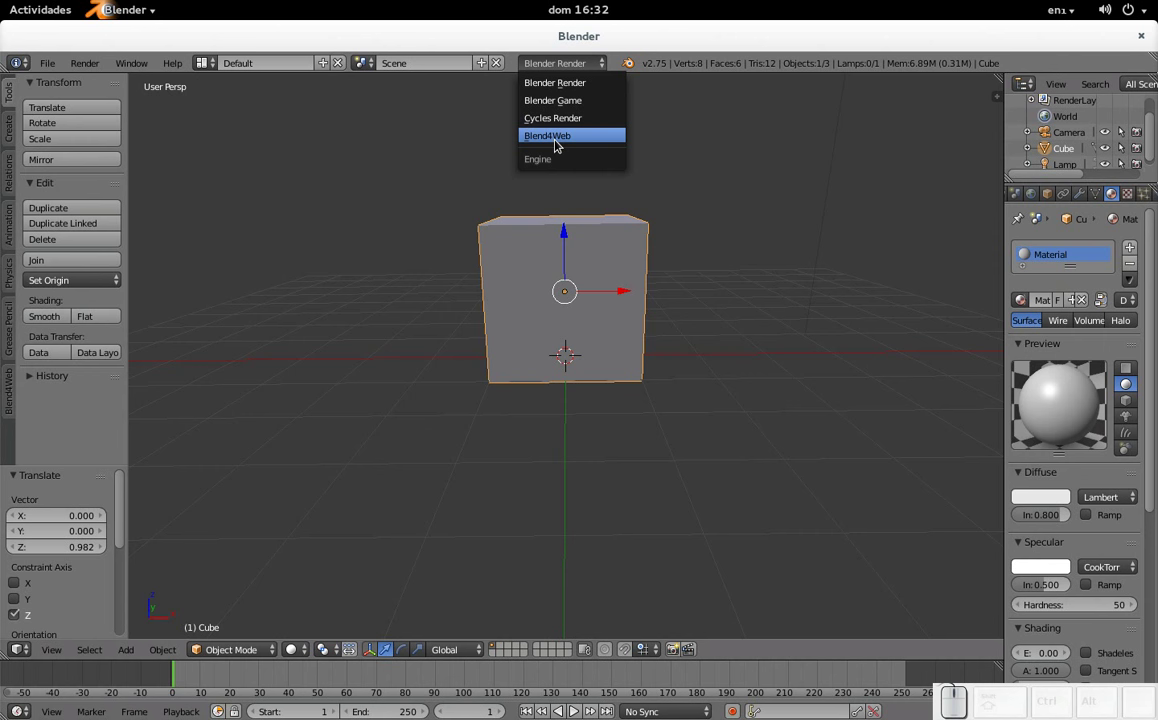
{"action": "left_click", "coordinate": [559, 142]}
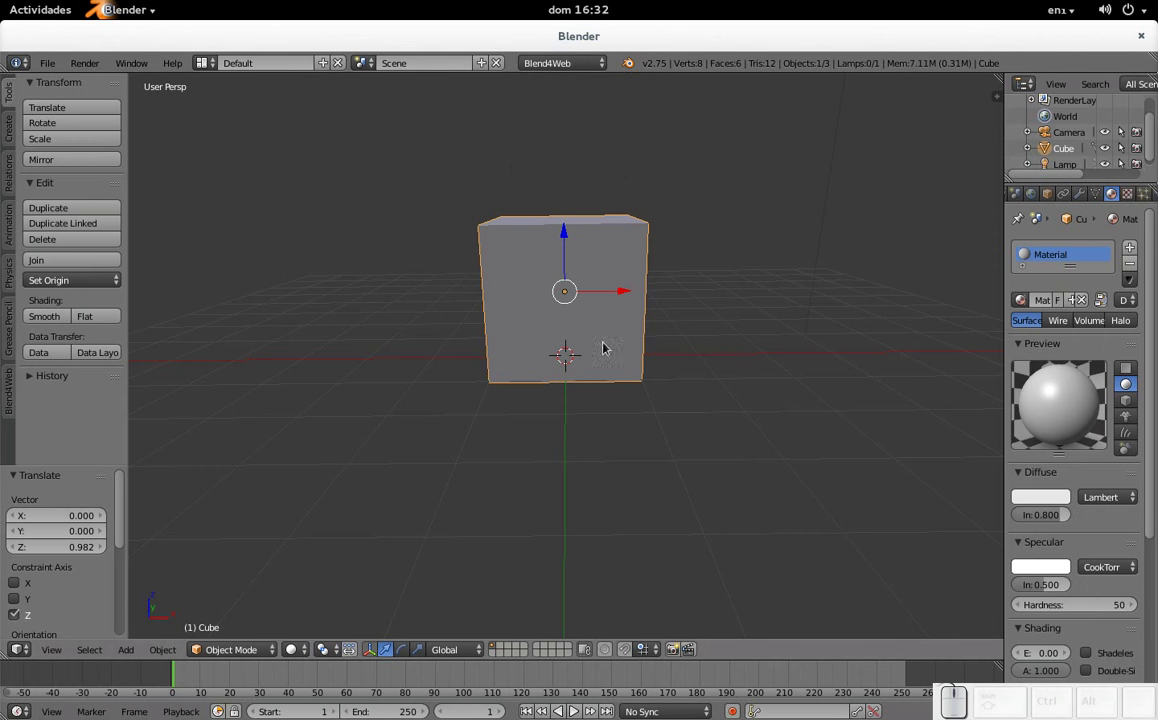
{"action": "scroll", "scroll_direction": "down", "scroll_amount": 3}
{"action": "scroll", "scroll_direction": "up", "scroll_amount": 3}
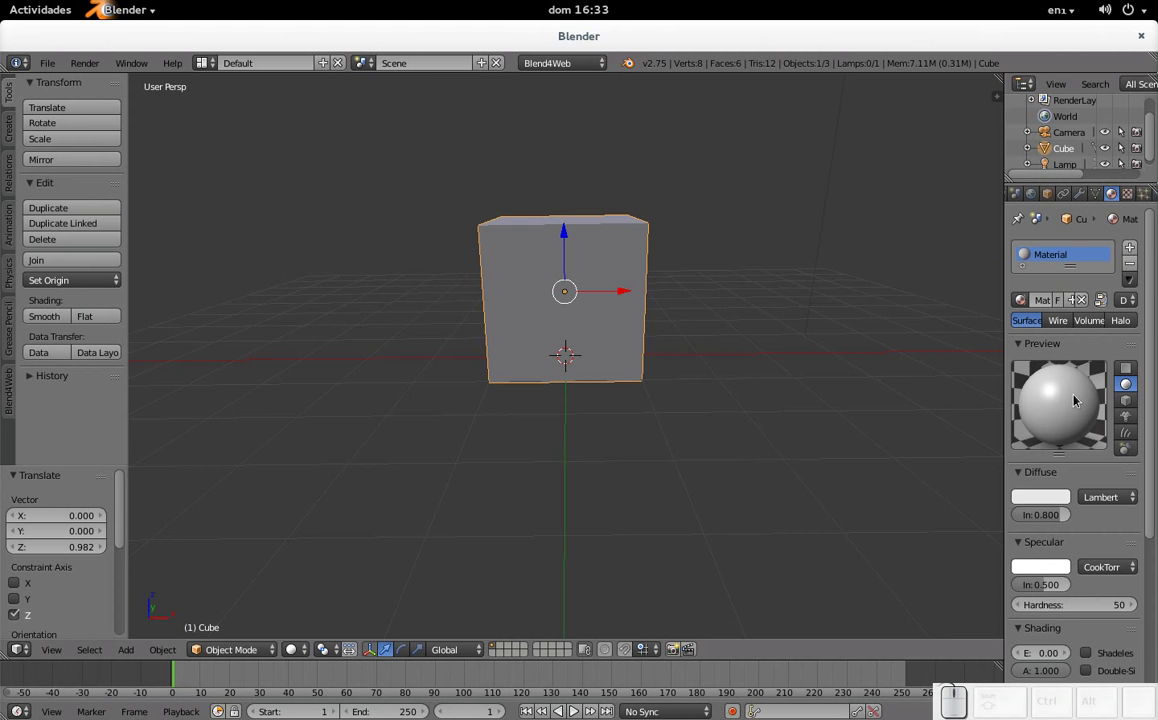
Reconfirm Blend4Web as render engine and review the material's Blend4Web options like backface culling.
{"action": "left_click", "coordinate": [577, 60]}
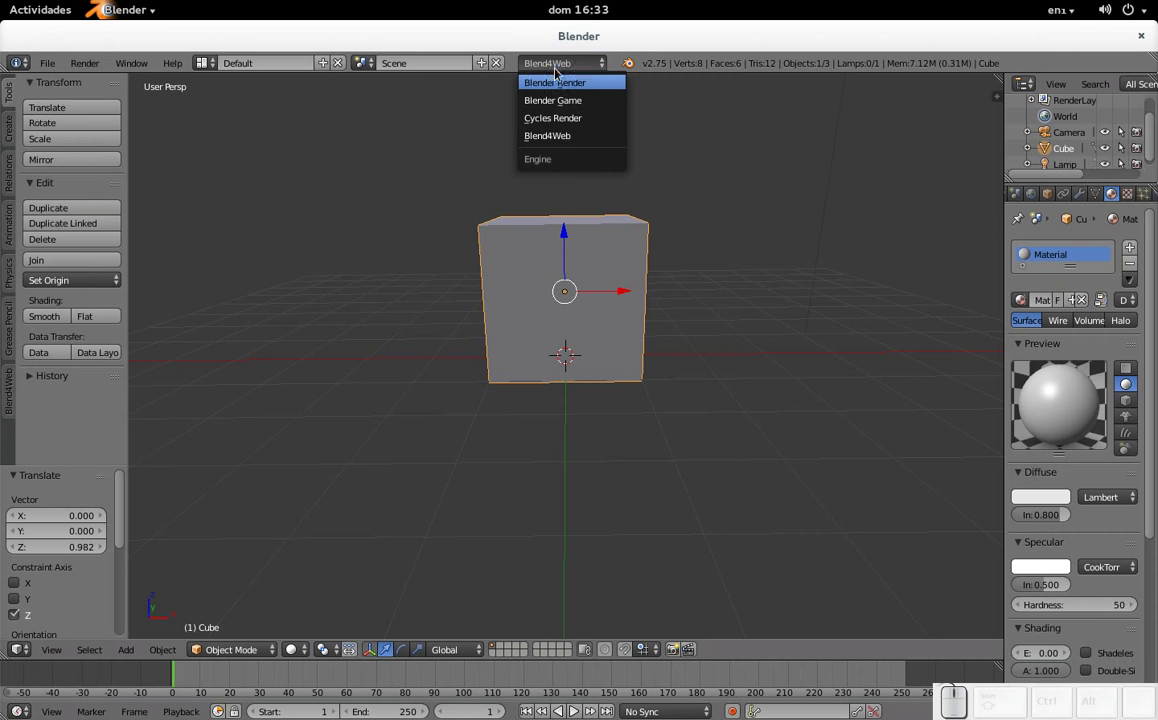
{"action": "left_click", "coordinate": [728, 46]}
{"action": "left_click", "coordinate": [582, 70]}
{"action": "left_click", "coordinate": [728, 55]}
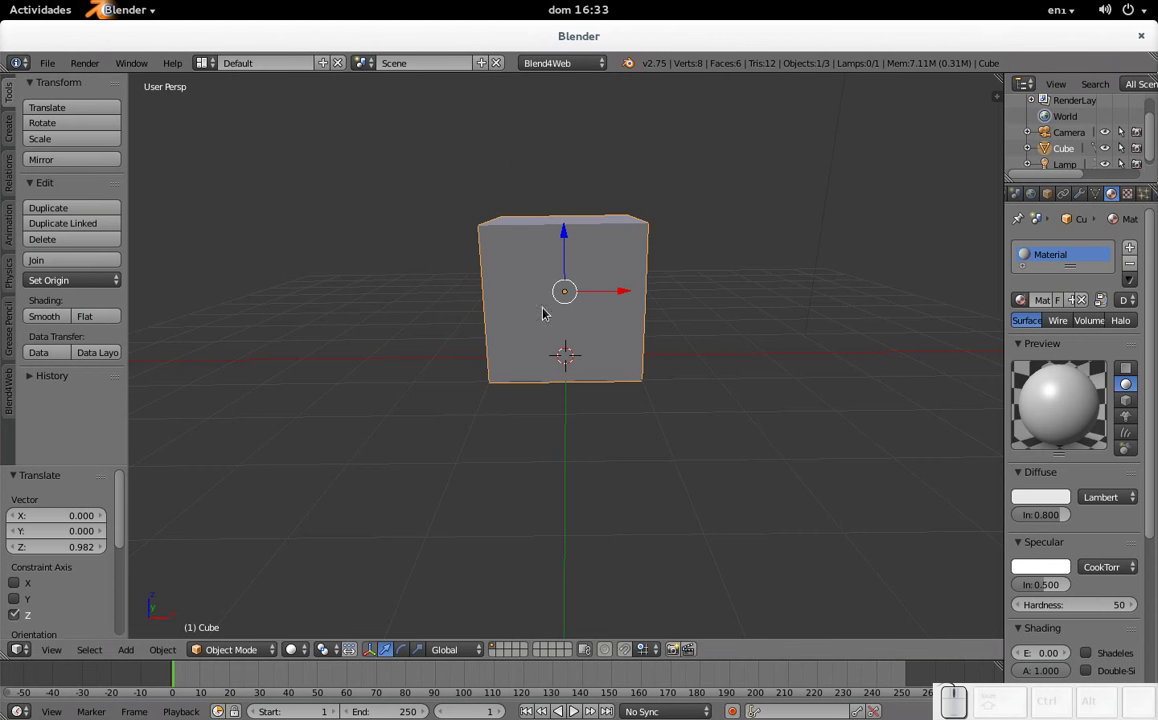
{"action": "scroll", "scroll_direction": "down", "scroll_amount": 3}
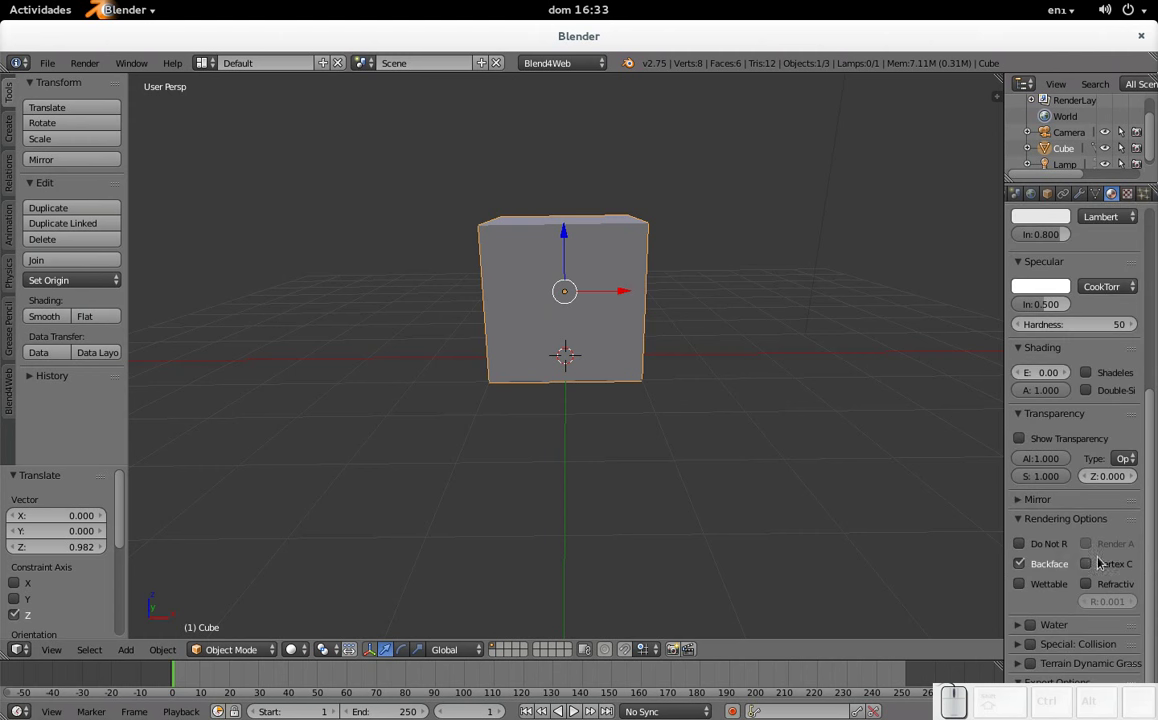
{"action": "scroll", "scroll_direction": "up", "scroll_amount": 3}
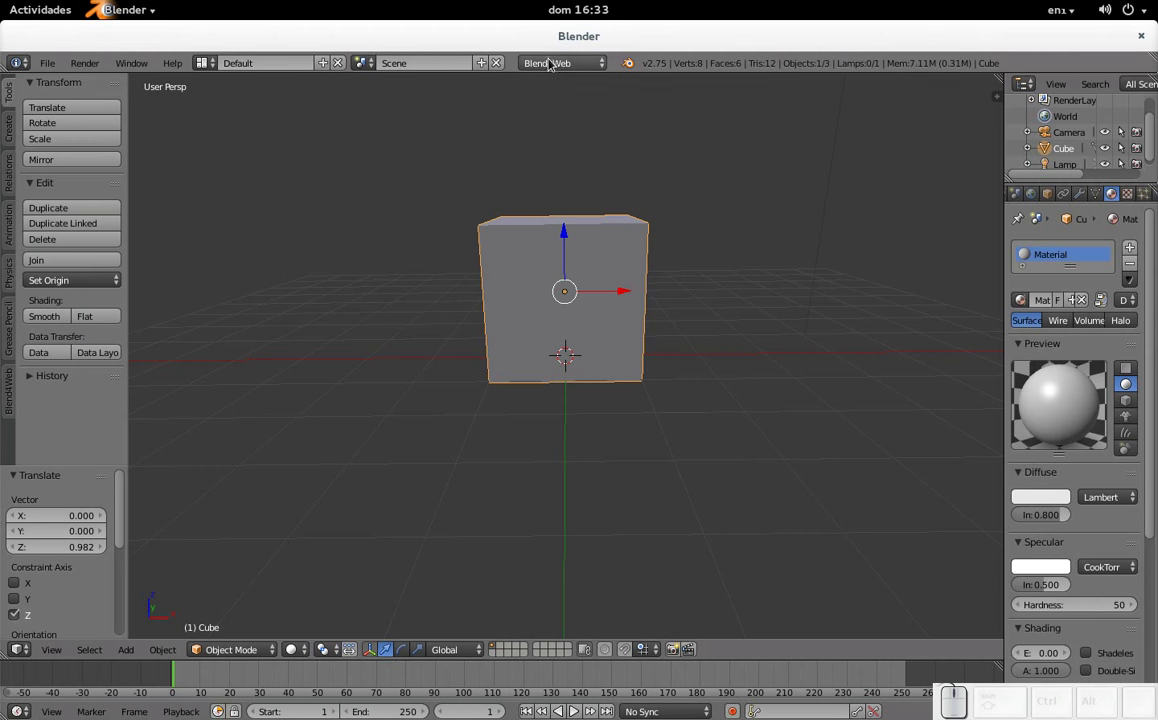
Bring up the cube material's Diffuse colour picker to choose a soft blue.
{"action": "left_click", "coordinate": [1047, 500]}
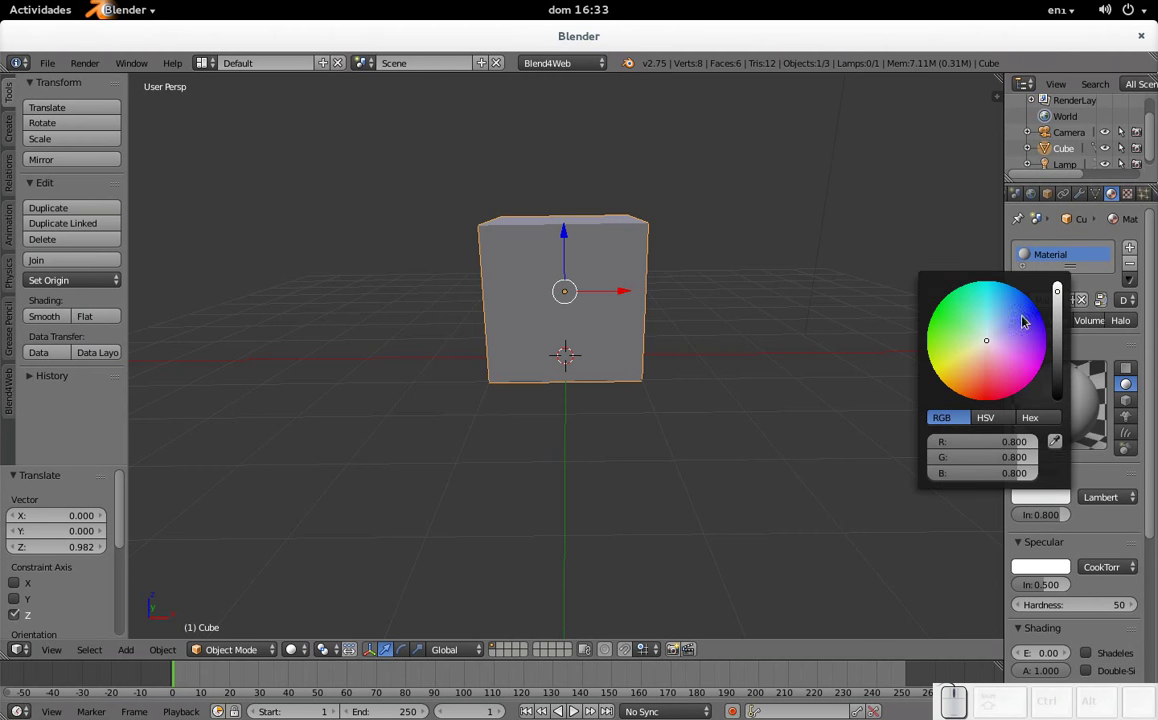
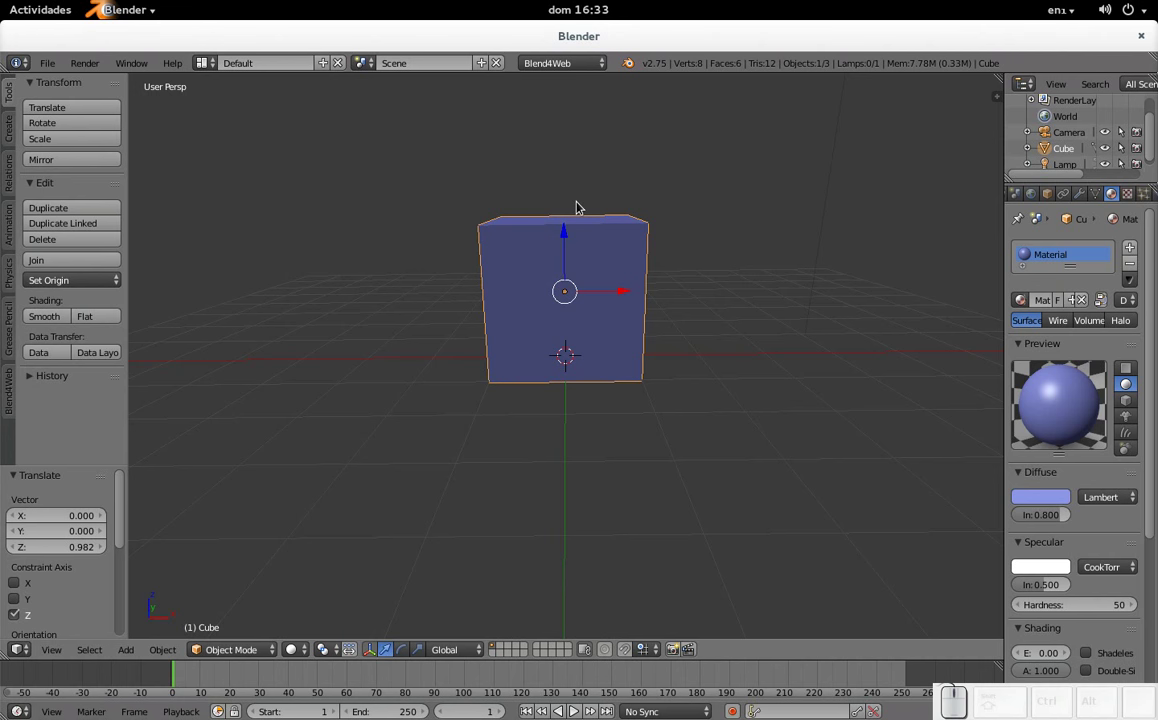
Save the scene as 'blend4web tutorial.blend' in the blend4web project folder.
{"action": "key", "text": "ctrl+s"}
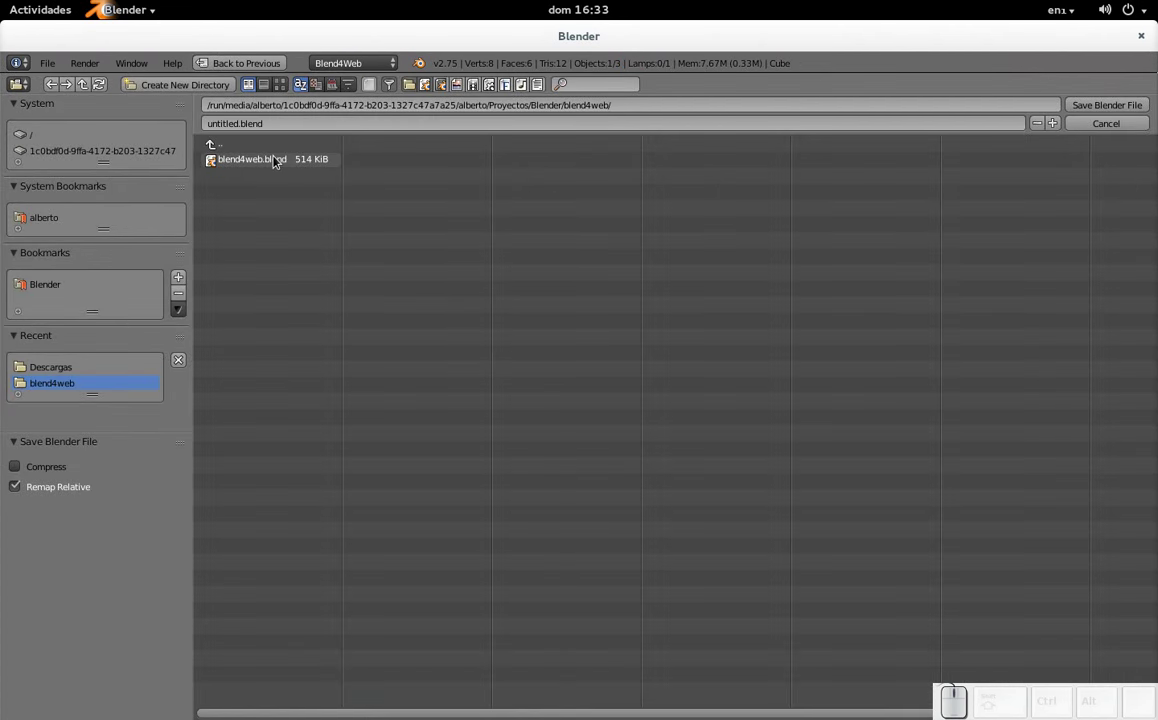
{"action": "left_click", "coordinate": [294, 124]}
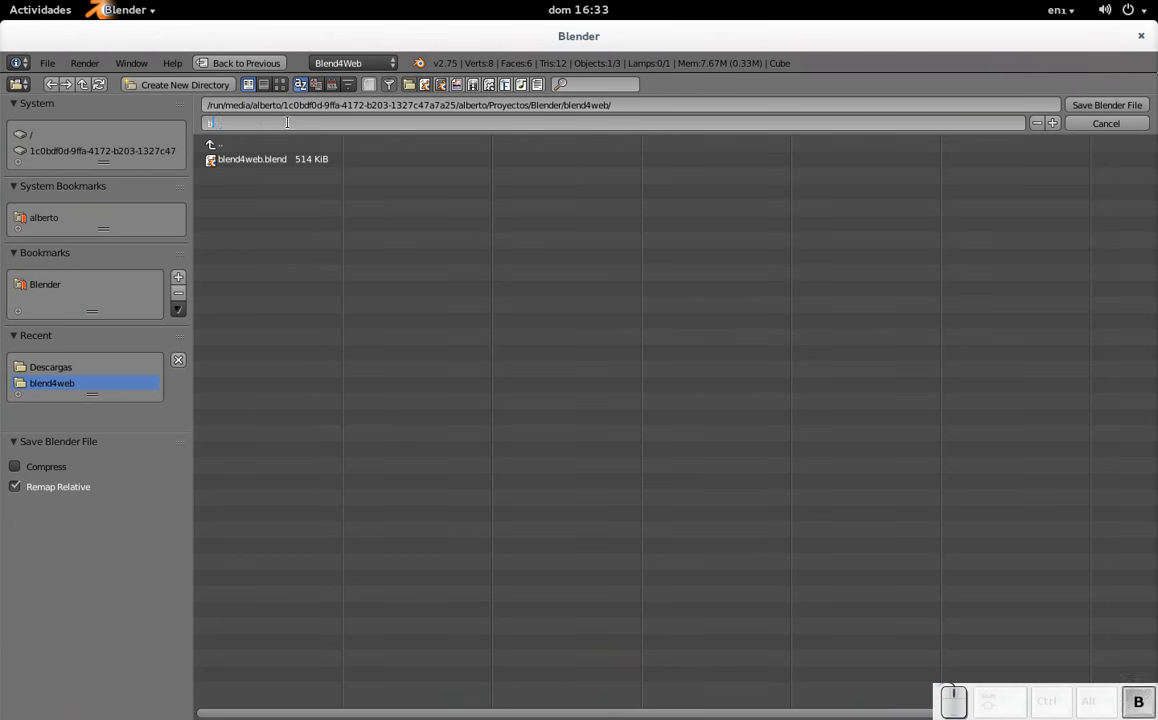
{"action": "key", "text": "BackSpace"}
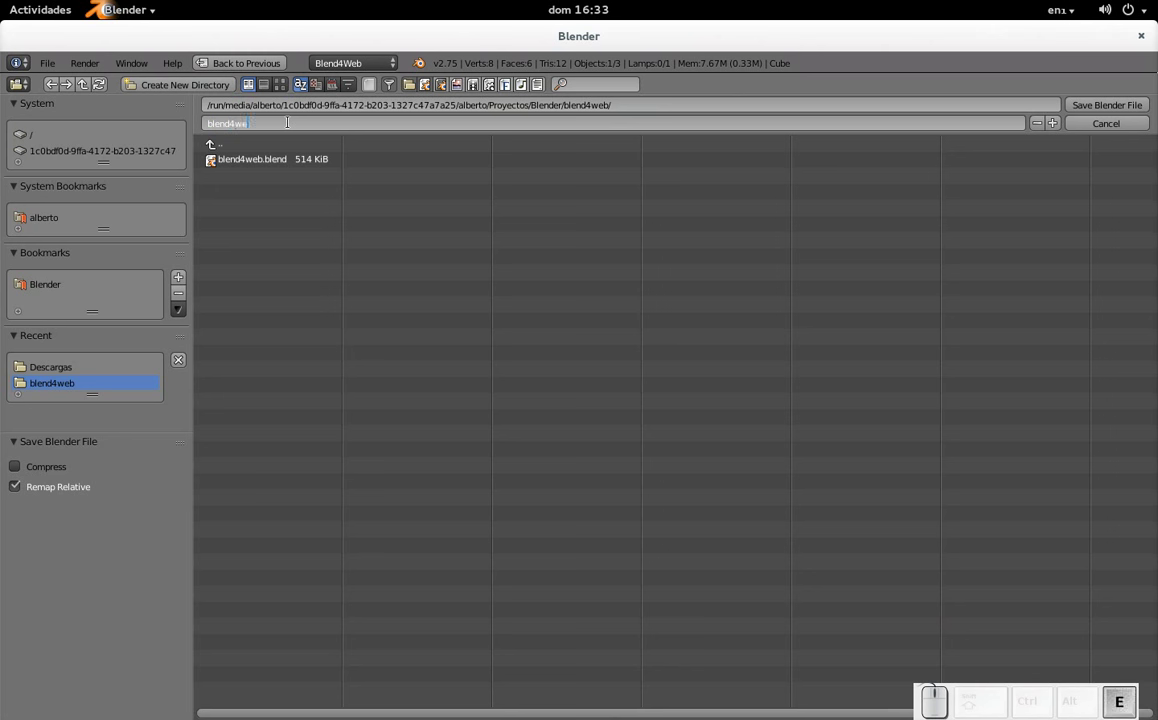
{"action": "key", "text": "space"}
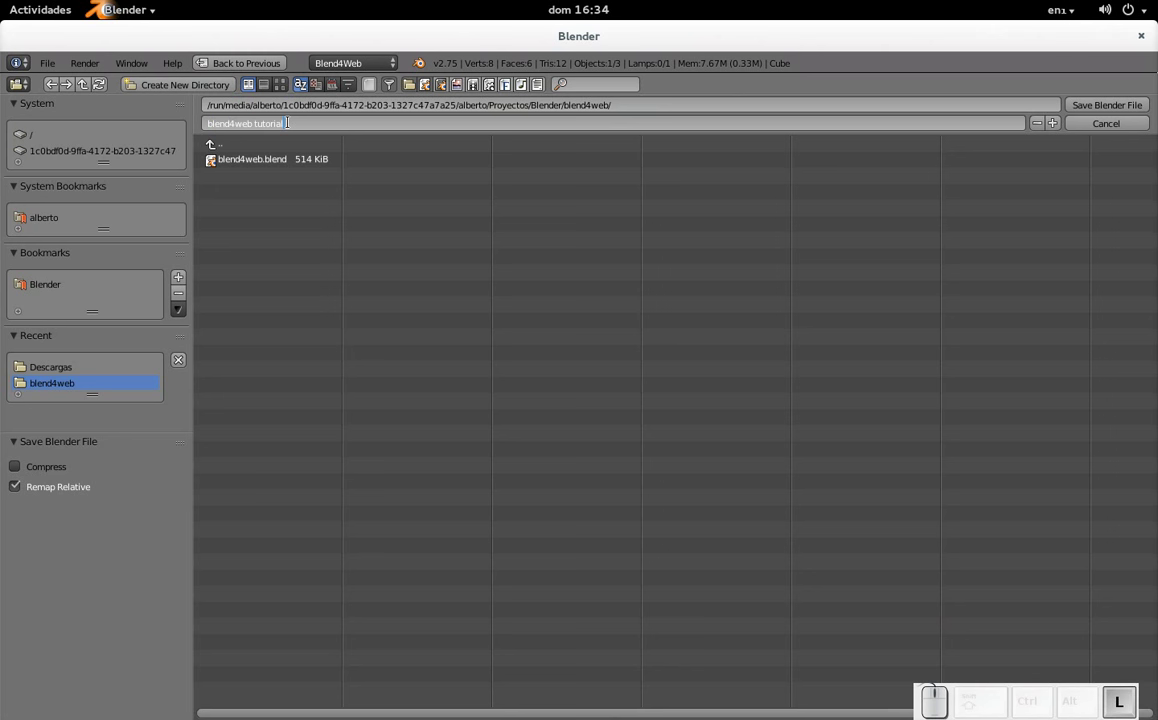
{"action": "key", "text": "Return"}
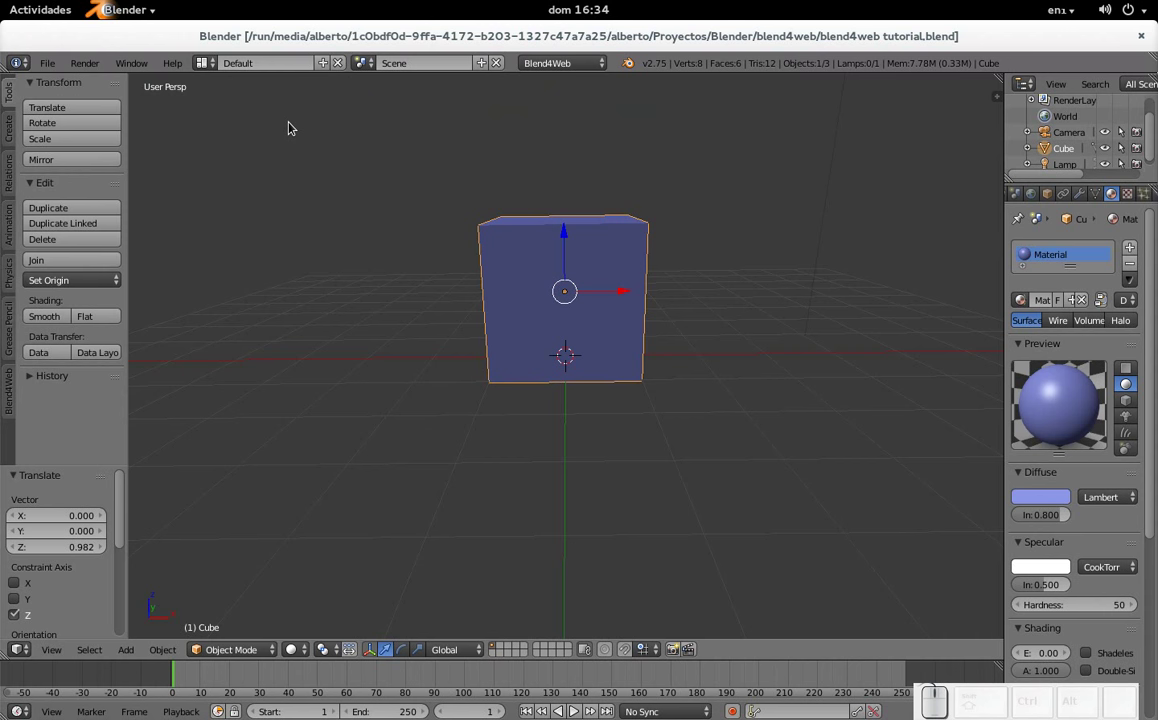
Export the scene via File > Export > Blend4Web (.html) as blend4web tutorial.html.
{"action": "left_click", "coordinate": [62, 67]}
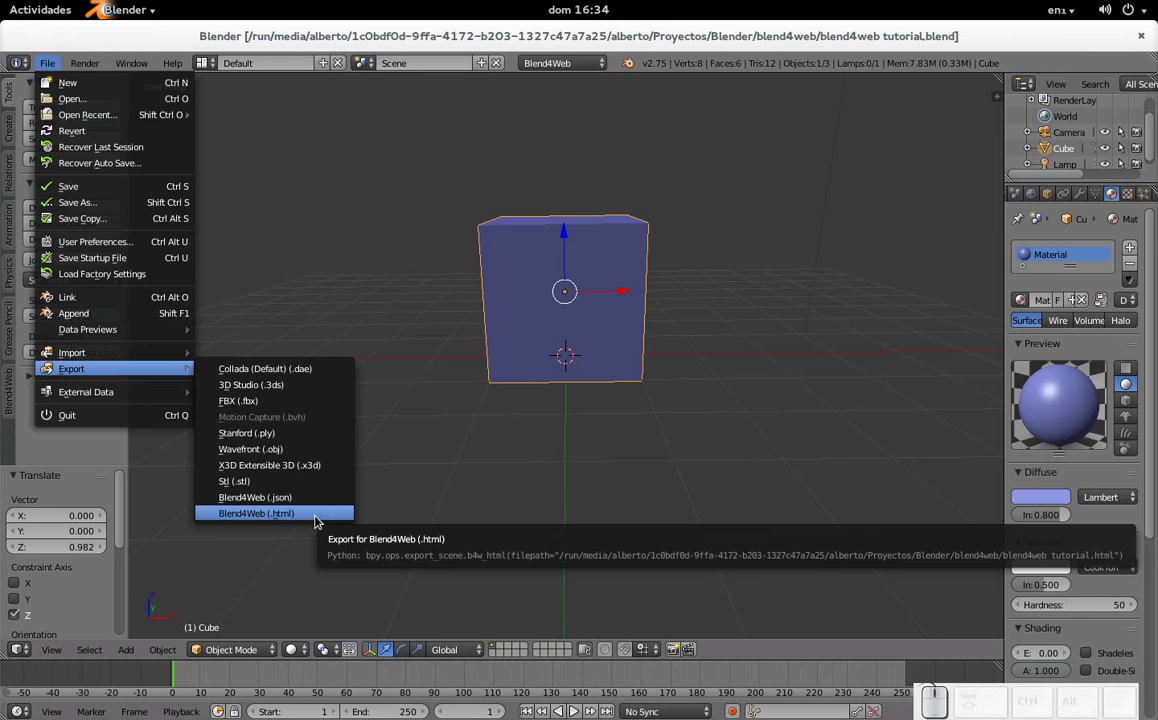
{"action": "left_click", "coordinate": [321, 518]}
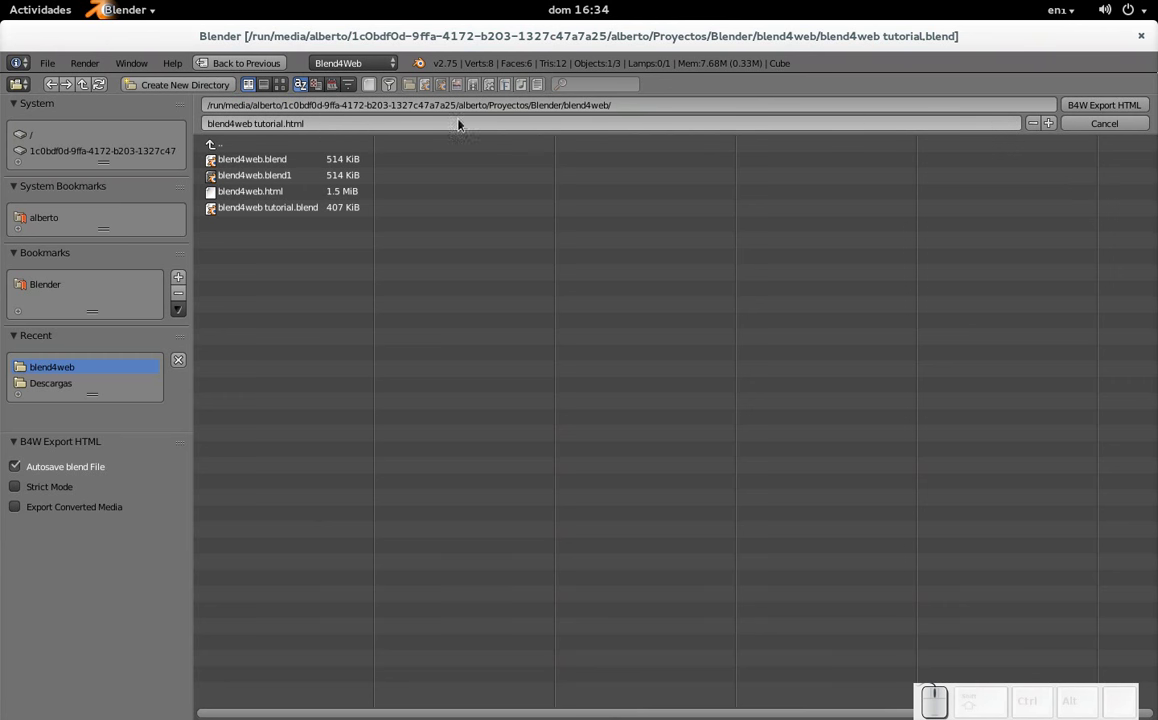
{"action": "left_click", "coordinate": [1107, 111]}
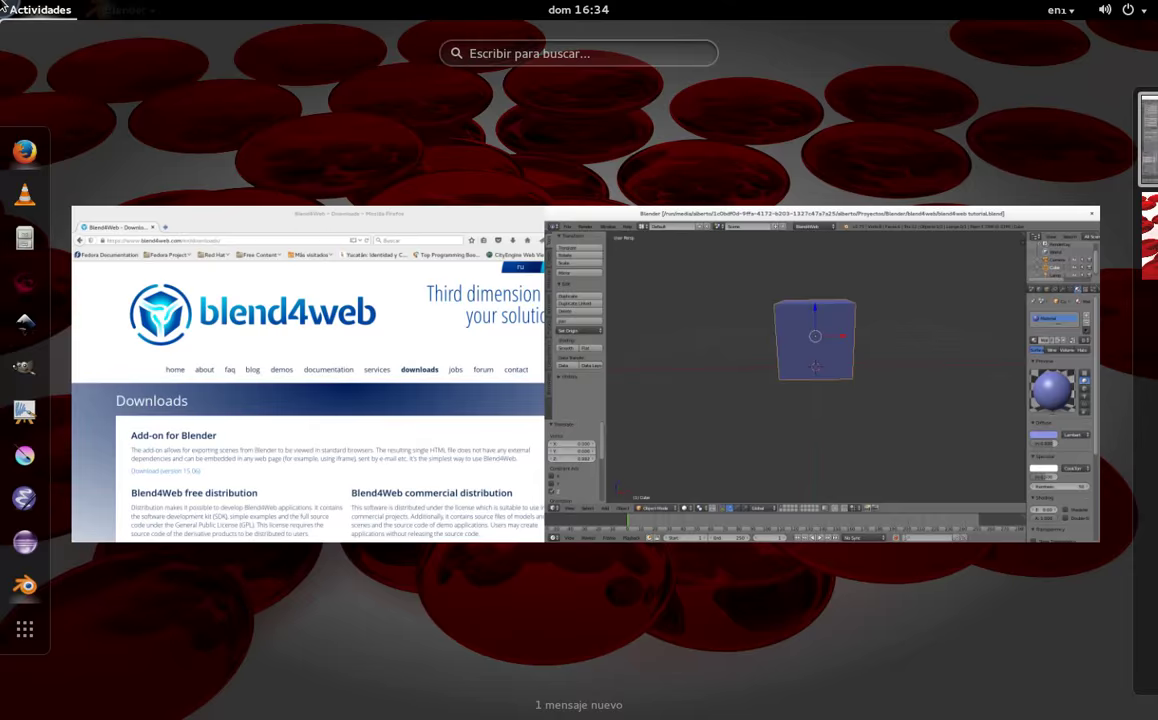
Switch from the Activities overview to the Firefox window.
{"action": "left_click", "coordinate": [200, 66]}
Load blend4web tutorial.html in Firefox so the blue cube shows in the Blend4Web Player.
{"action": "key", "text": "ctrl+o"}
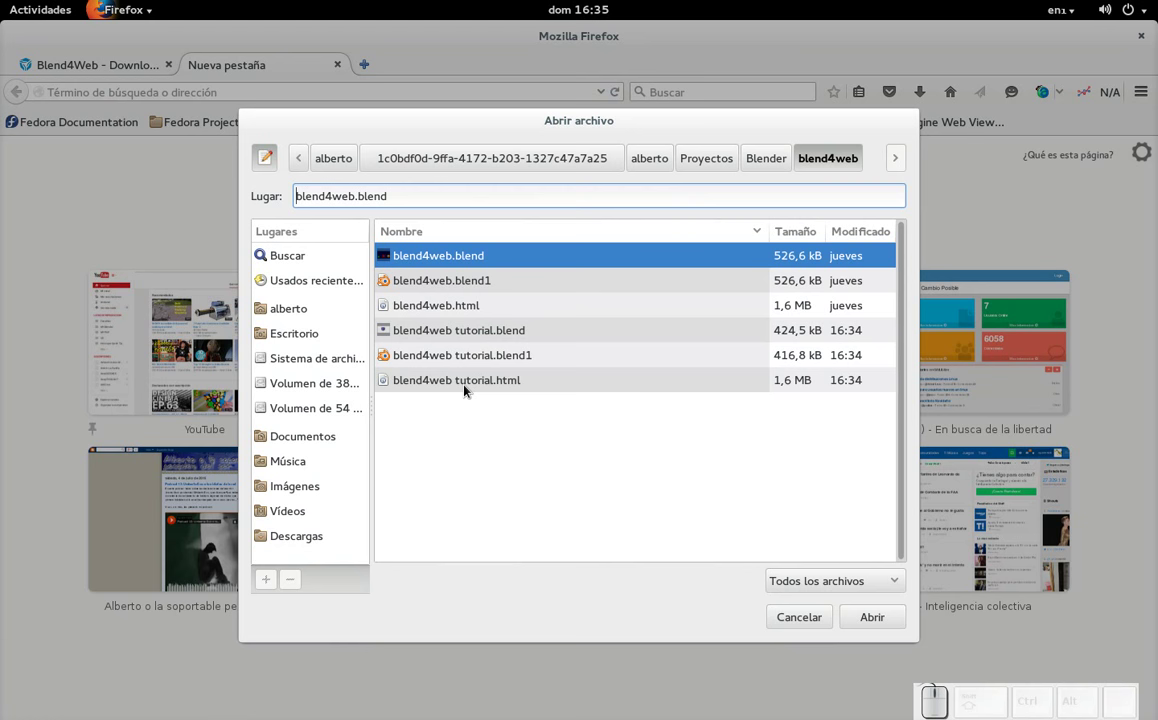
{"action": "left_click", "coordinate": [468, 388]}
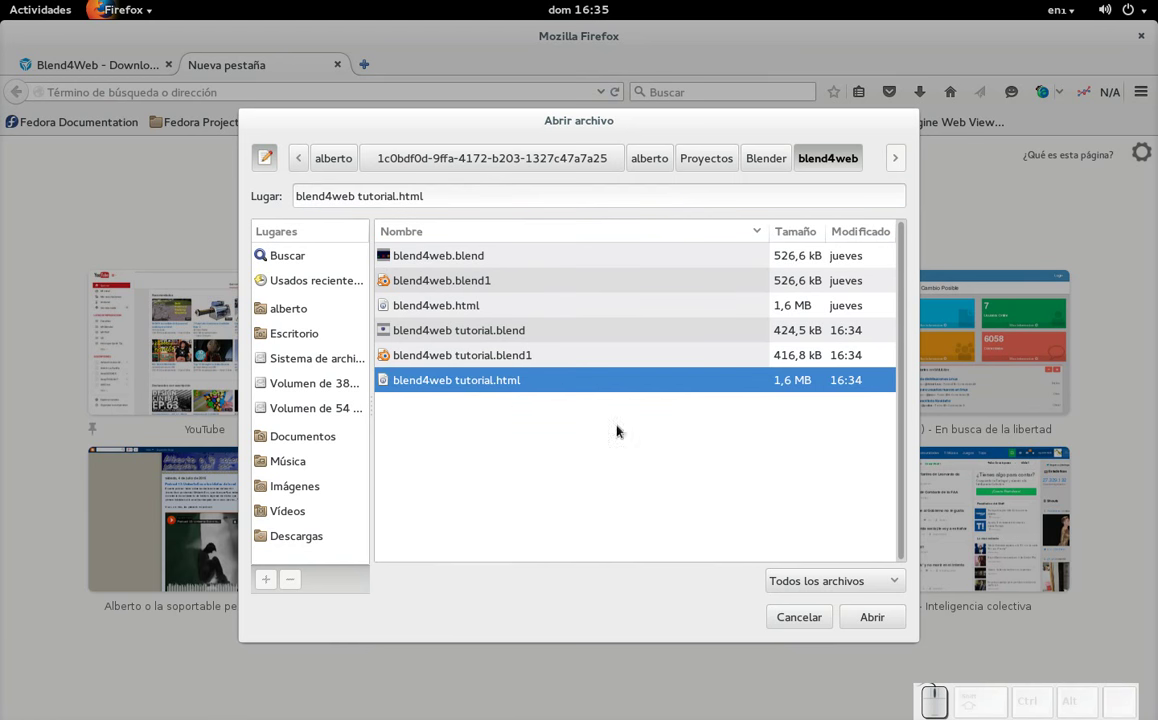
{"action": "left_click", "coordinate": [882, 621]}
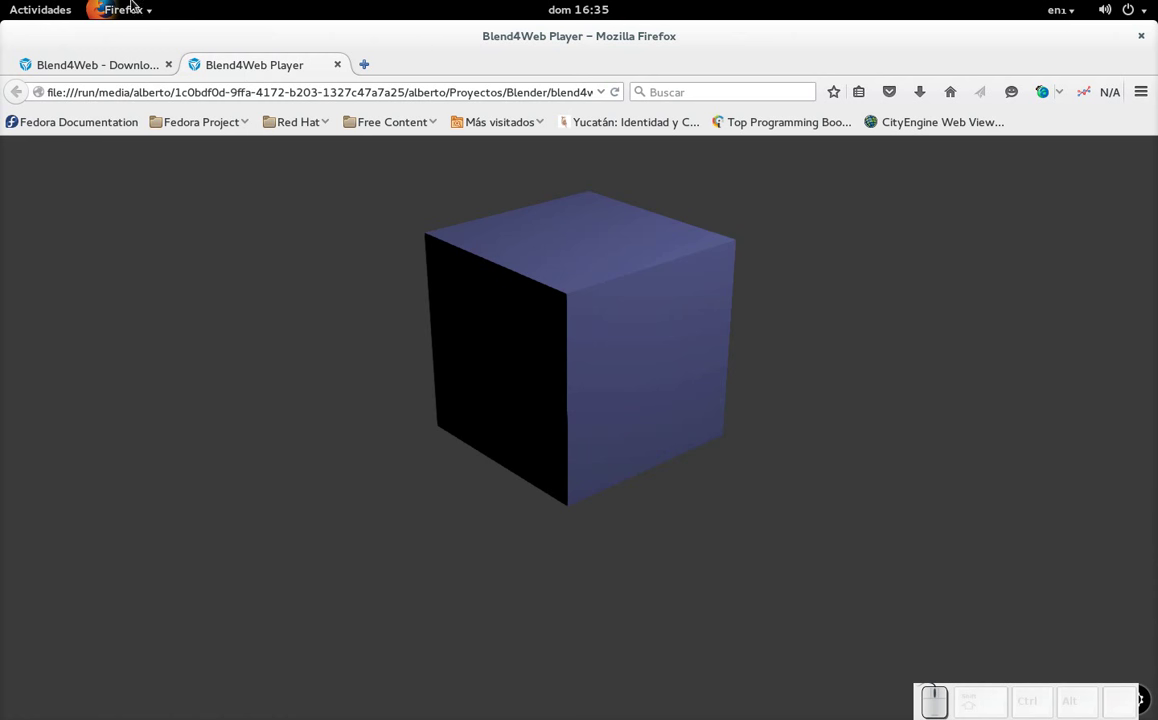
Orbit and zoom around the exported blue cube in the player canvas to view its sides.
{"action": "scroll", "scroll_direction": "down", "scroll_amount": 3}
{"action": "scroll", "scroll_direction": "down", "scroll_amount": 3}
{"action": "left_click_drag", "start_coordinate": [610, 407], "coordinate": [315, 363]}
{"action": "left_click", "coordinate": [394, 412]}
{"action": "left_click", "coordinate": [633, 400]}
{"action": "left_click_drag", "start_coordinate": [343, 408], "coordinate": [589, 368]}
{"action": "left_click_drag", "start_coordinate": [609, 398], "coordinate": [612, 375]}
{"action": "left_click", "coordinate": [516, 388]}
{"action": "left_click", "coordinate": [548, 371]}
{"action": "left_click_drag", "start_coordinate": [635, 389], "coordinate": [486, 378]}
Switch focus back to the Blender window with the tutorial scene.
{"action": "key", "text": "alt+Tab"}
{"action": "scroll", "scroll_direction": "down", "scroll_amount": 3}
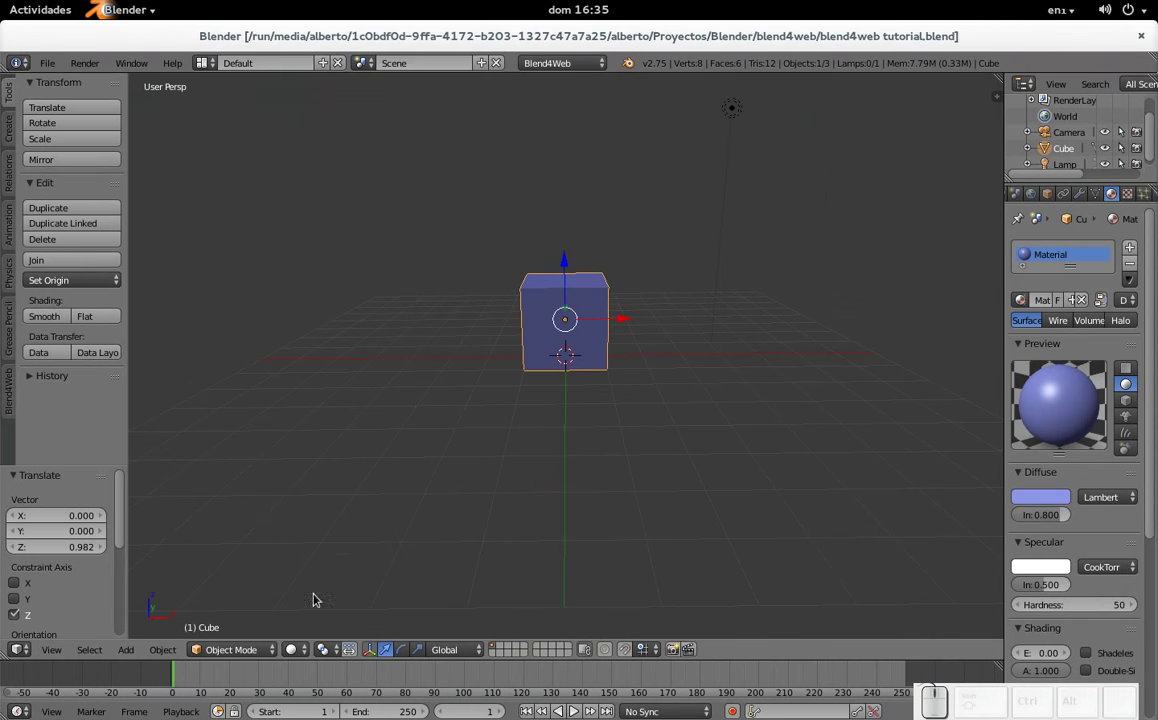
Switch viewport shading to Material and look through the camera, showing the cube's dark unlit side.
{"action": "left_click", "coordinate": [301, 649]}
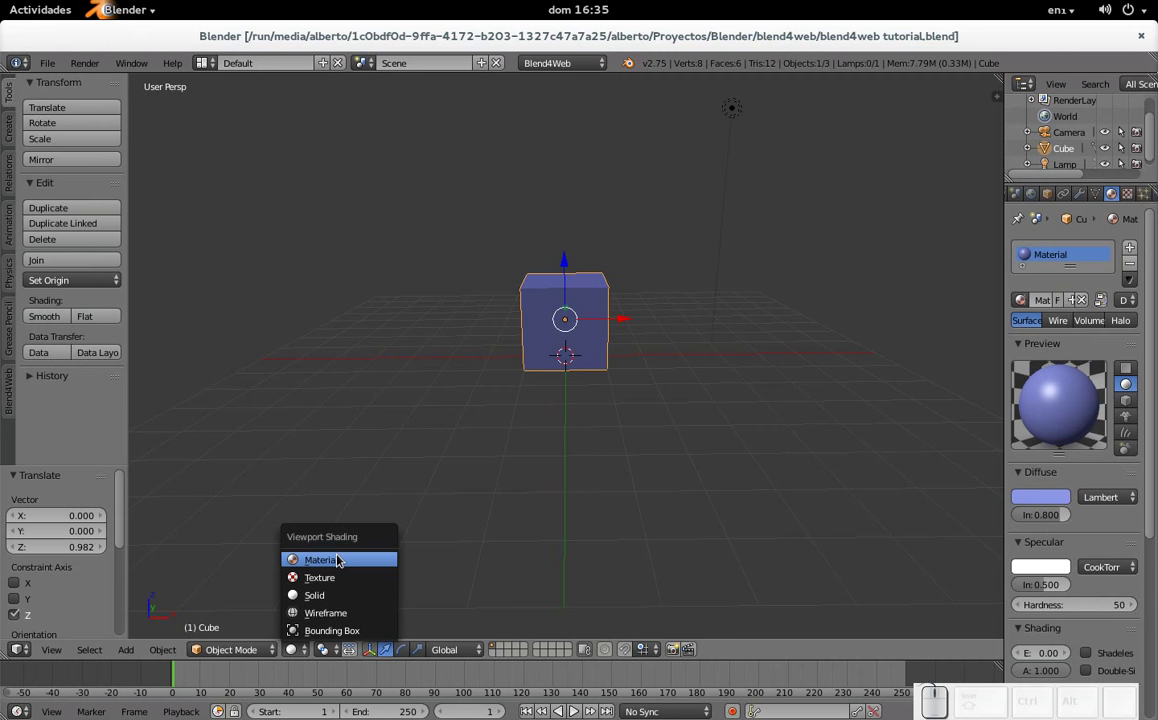
{"action": "left_click", "coordinate": [344, 579]}
{"action": "scroll", "scroll_direction": "down", "scroll_amount": 3}
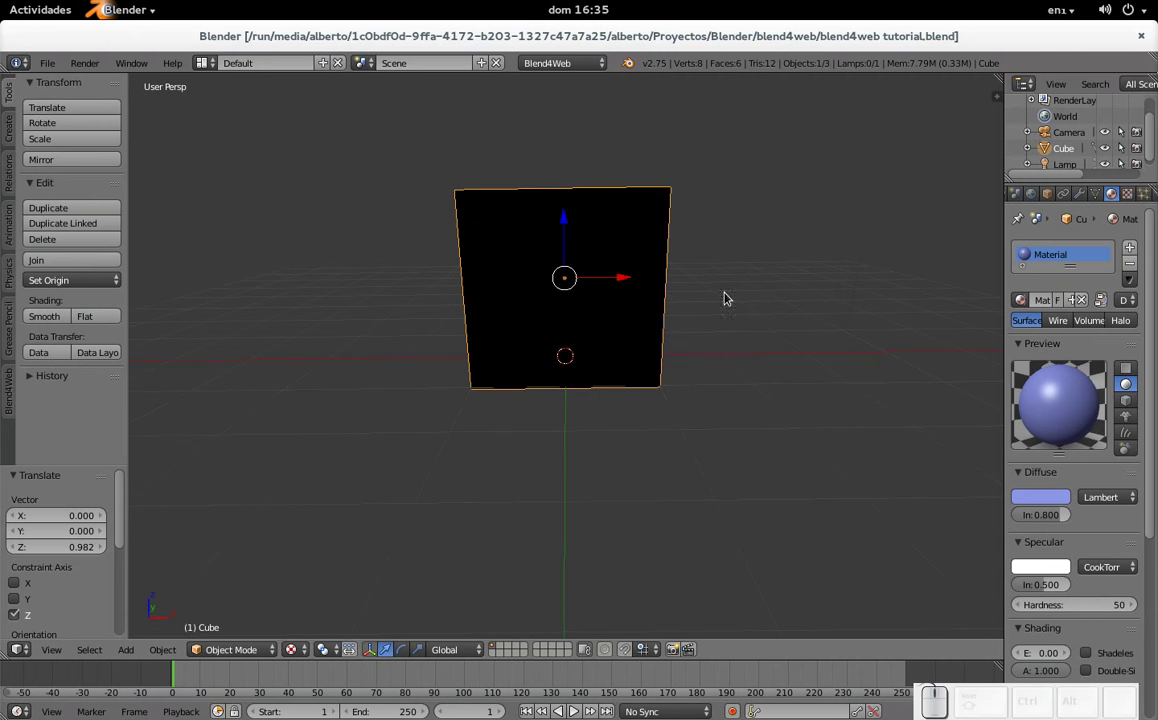
{"action": "scroll", "scroll_direction": "down", "scroll_amount": 3}
{"action": "key", "text": "KP_0"}
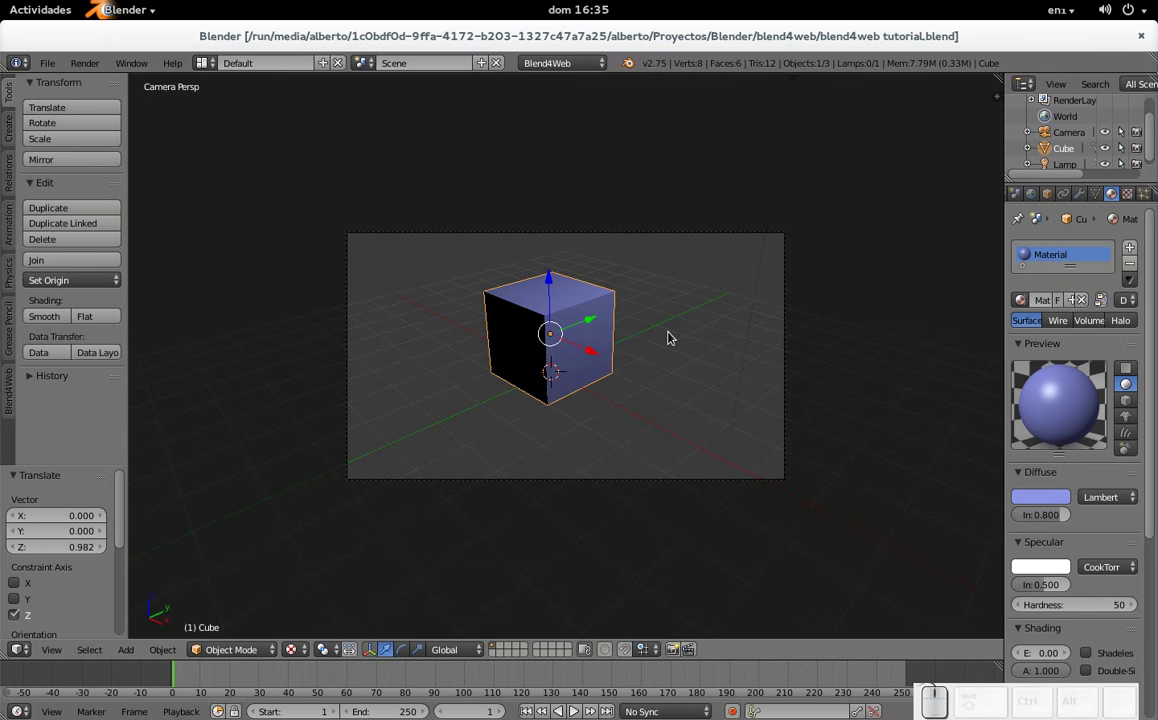
Reload the Blend4Web Player page in Firefox to show the cube from the camera angle, then return to Blender.
{"action": "key", "text": "alt+Tab"}
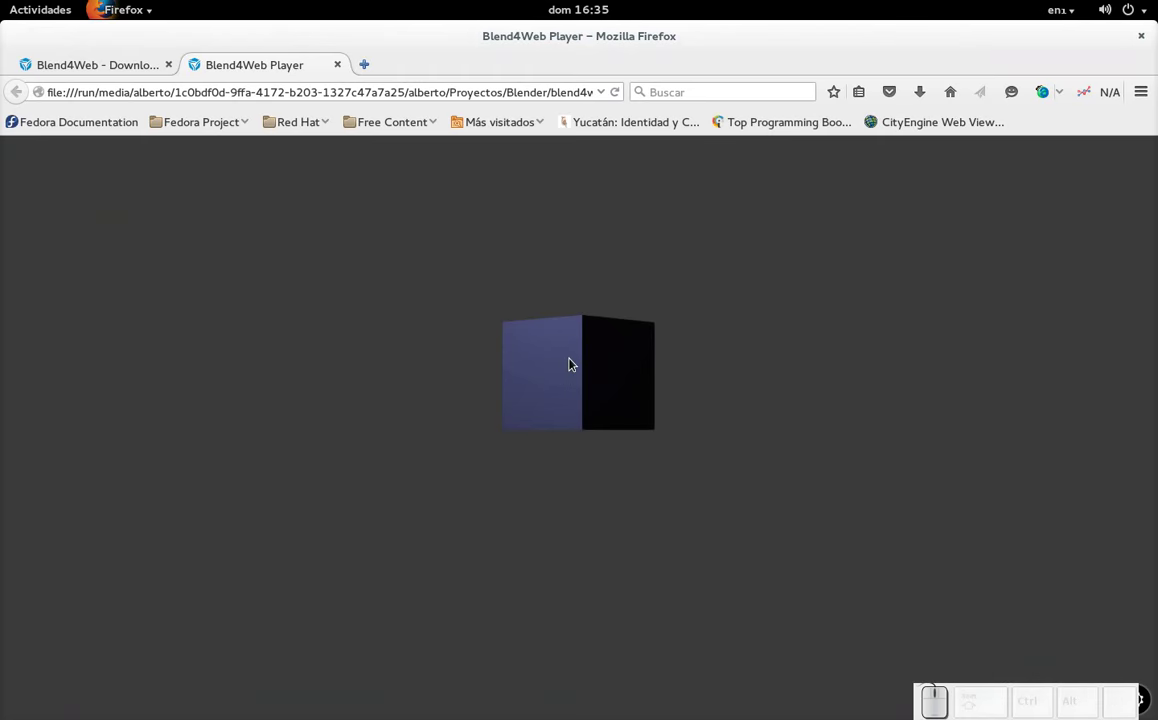
{"action": "left_click", "coordinate": [599, 431]}
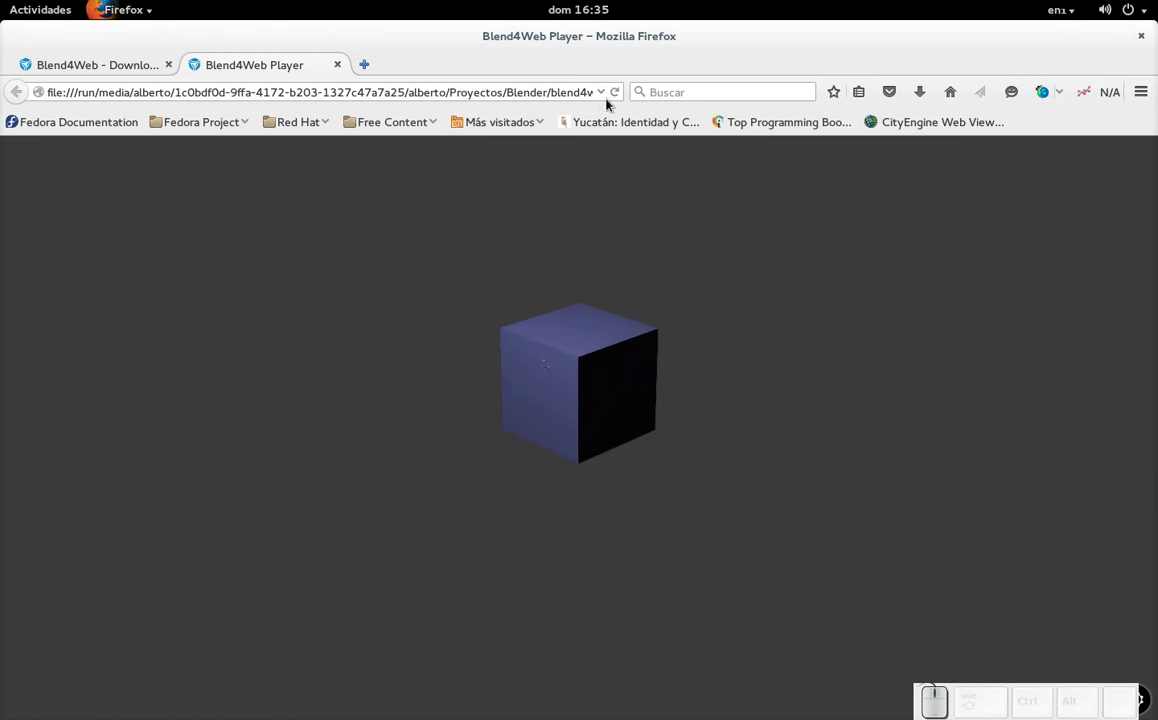
{"action": "left_click", "coordinate": [617, 95]}
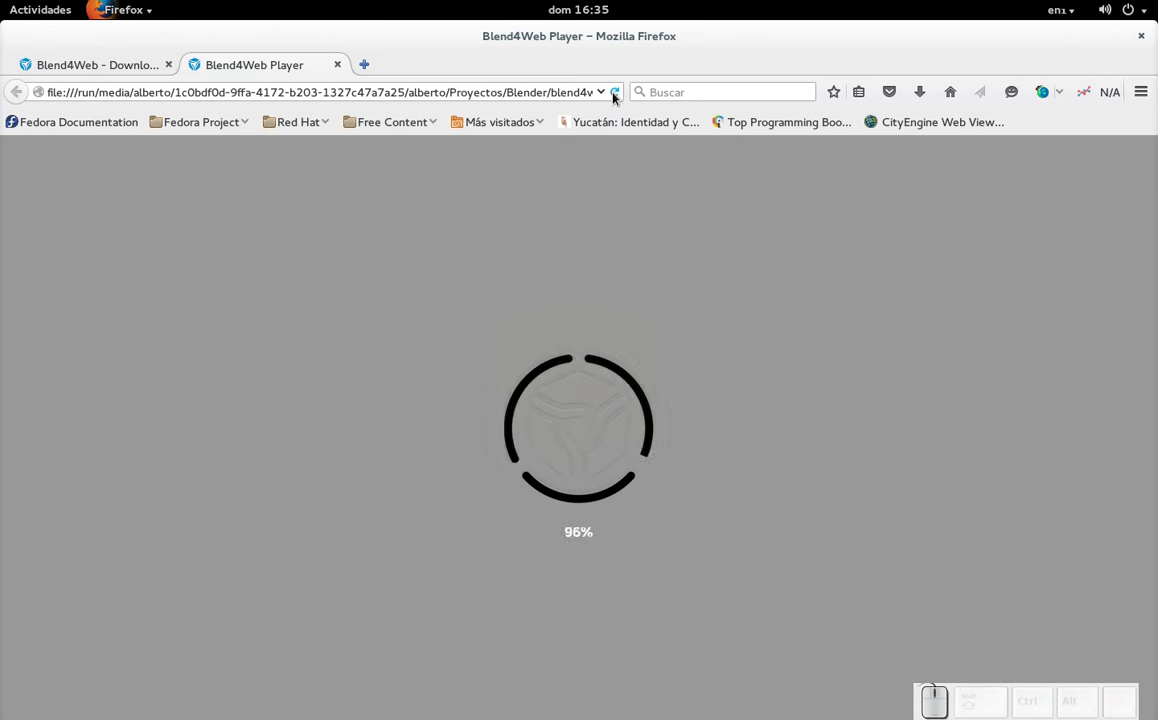
{"action": "key", "text": "alt+Tab"}
{"action": "key", "text": "alt+Tab"}
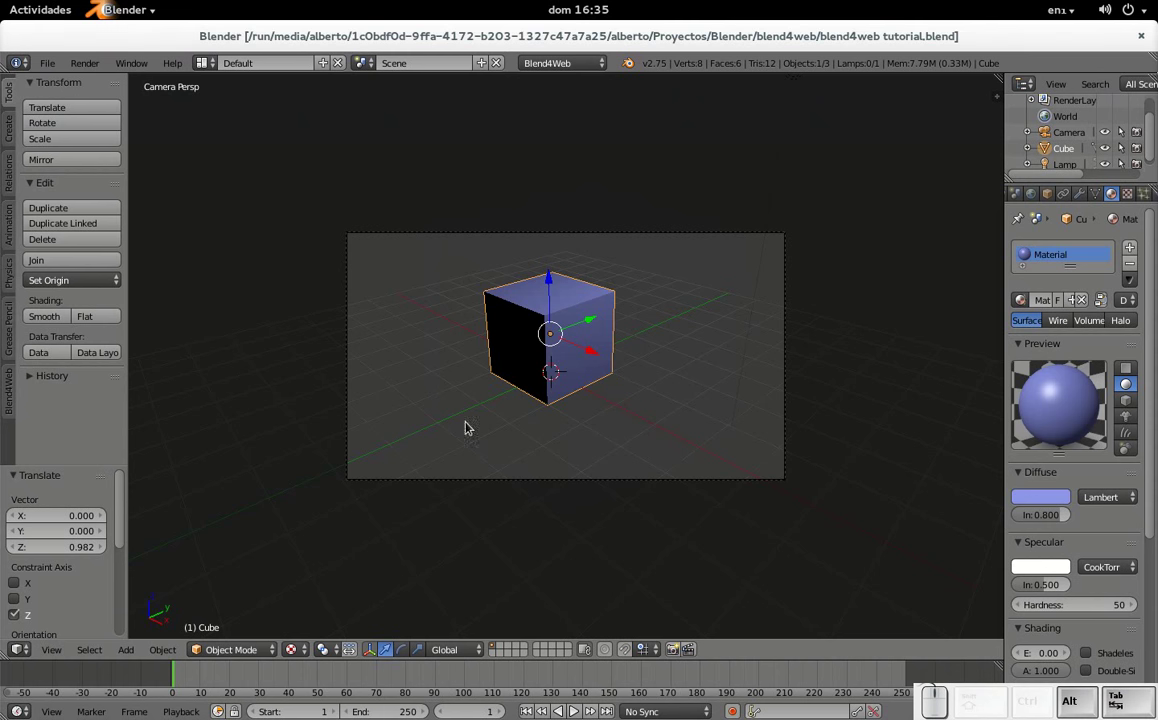
Add a point lamp near Y -3.138 to light the cube and save the .blend file.
{"action": "key", "text": "shift+a"}
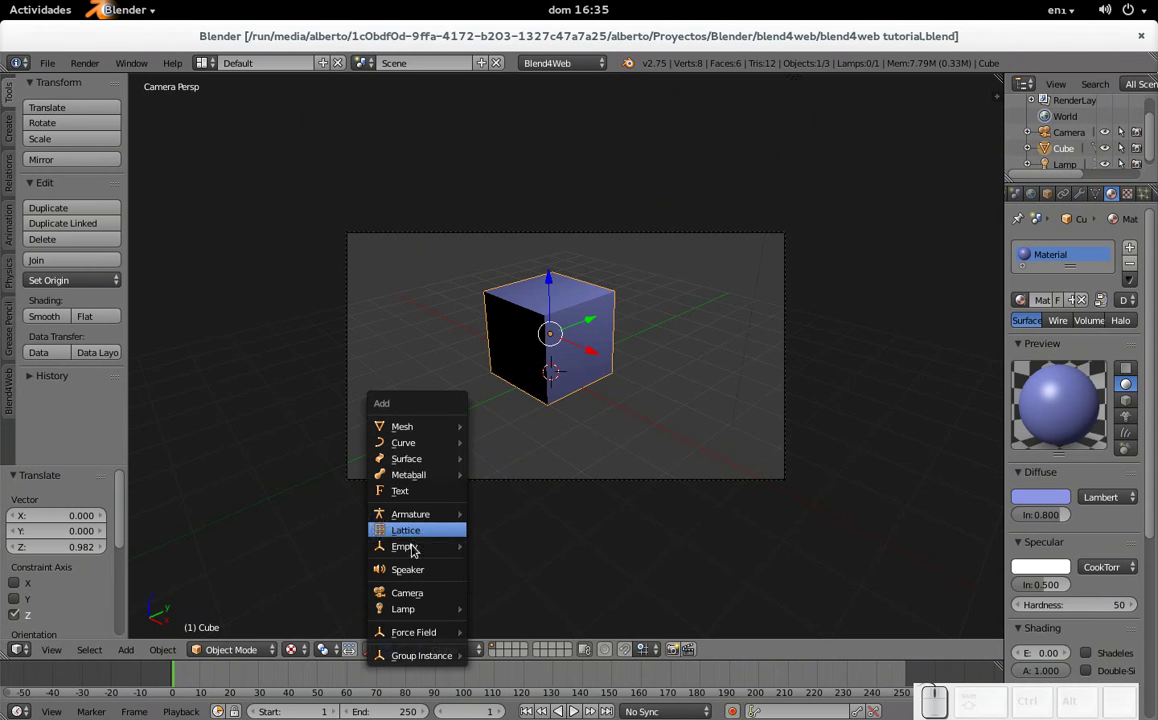
{"action": "left_click", "coordinate": [537, 614]}
{"action": "left_click_drag", "start_coordinate": [584, 365], "coordinate": [545, 349]}
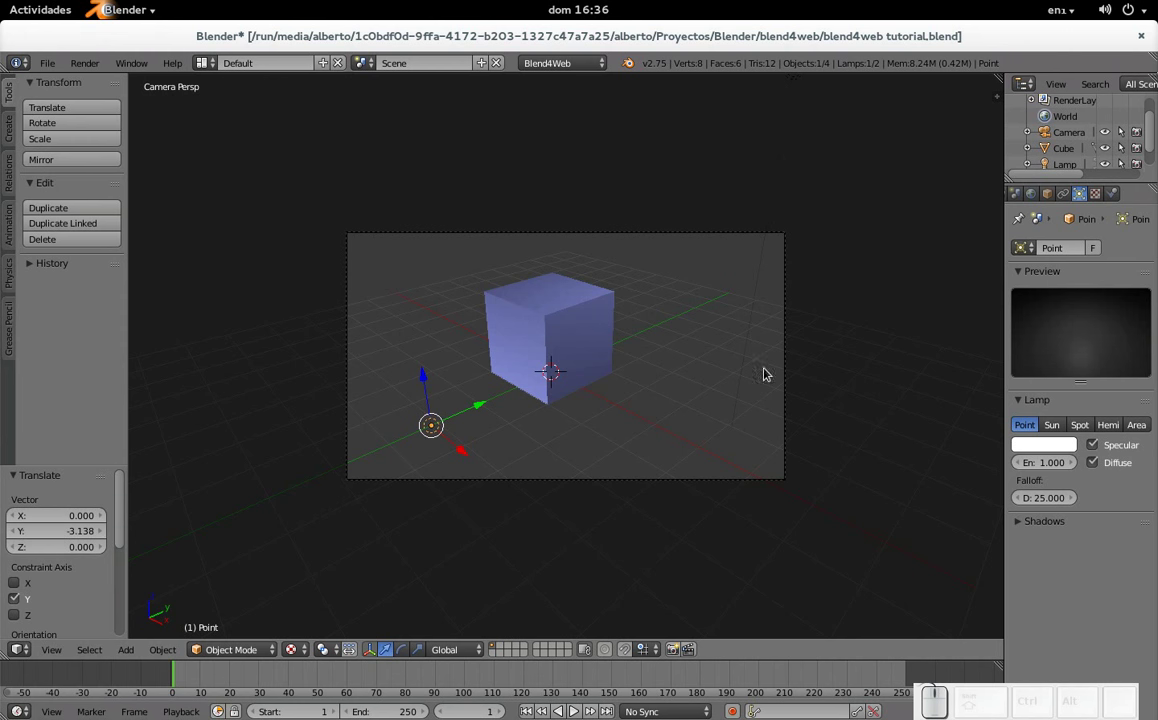
{"action": "key", "text": "ctrl+s"}
{"action": "left_click", "coordinate": [604, 382]}
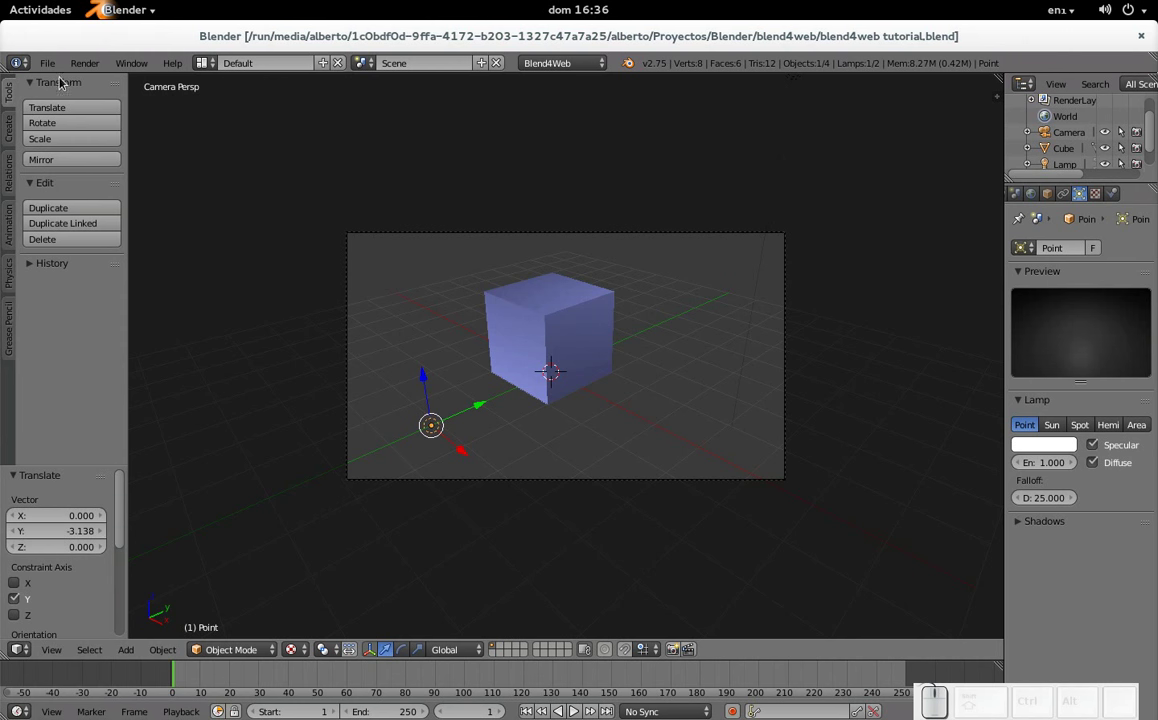
Export the lit cube scene via File > Export > Blend4Web (.html) and confirm in the file browser.
{"action": "left_click", "coordinate": [50, 67]}
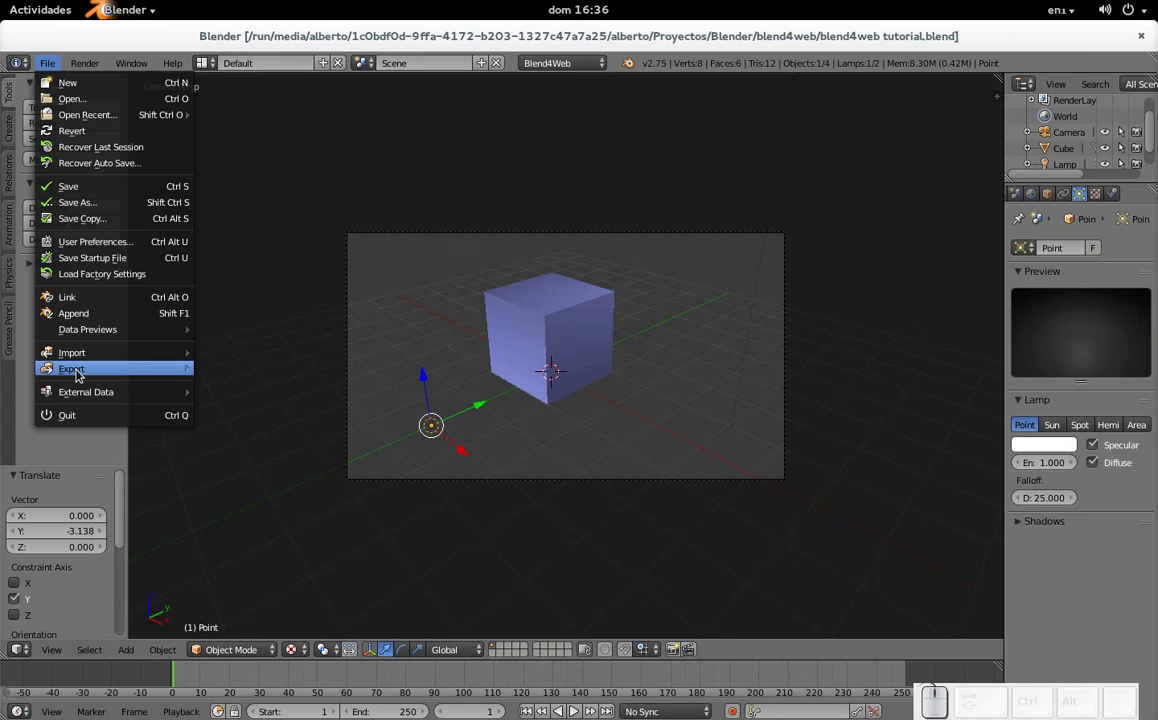
{"action": "left_click", "coordinate": [182, 371]}
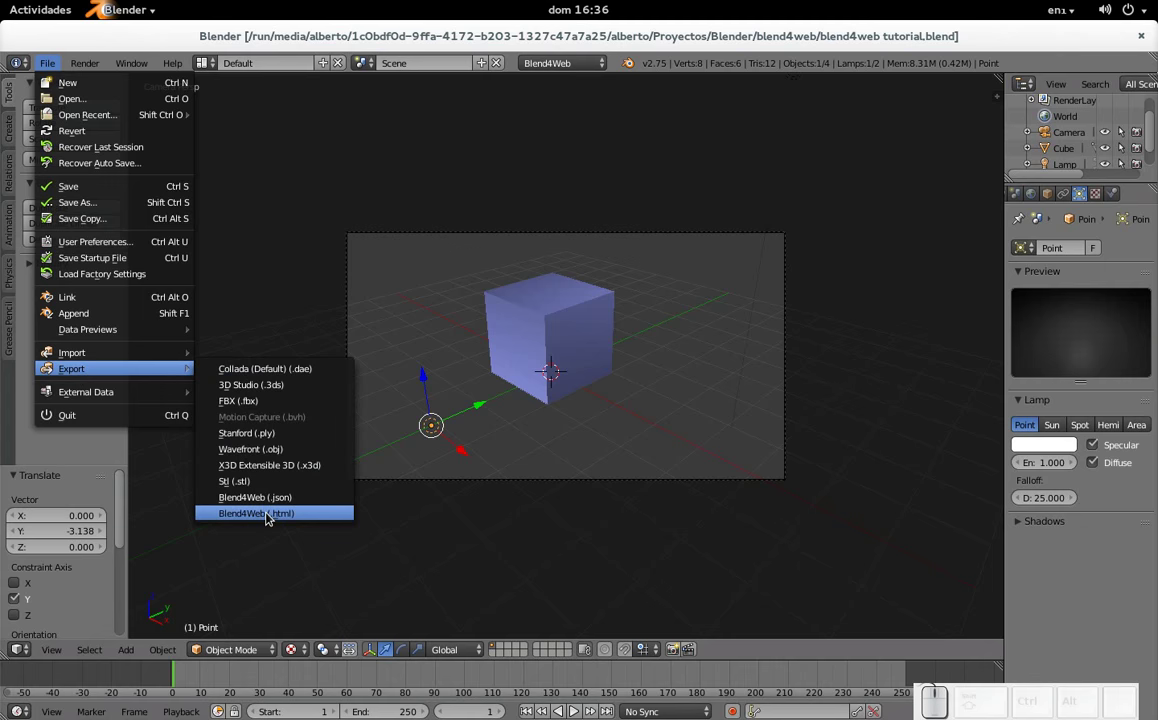
{"action": "left_click", "coordinate": [271, 517]}
{"action": "left_click", "coordinate": [1090, 107]}
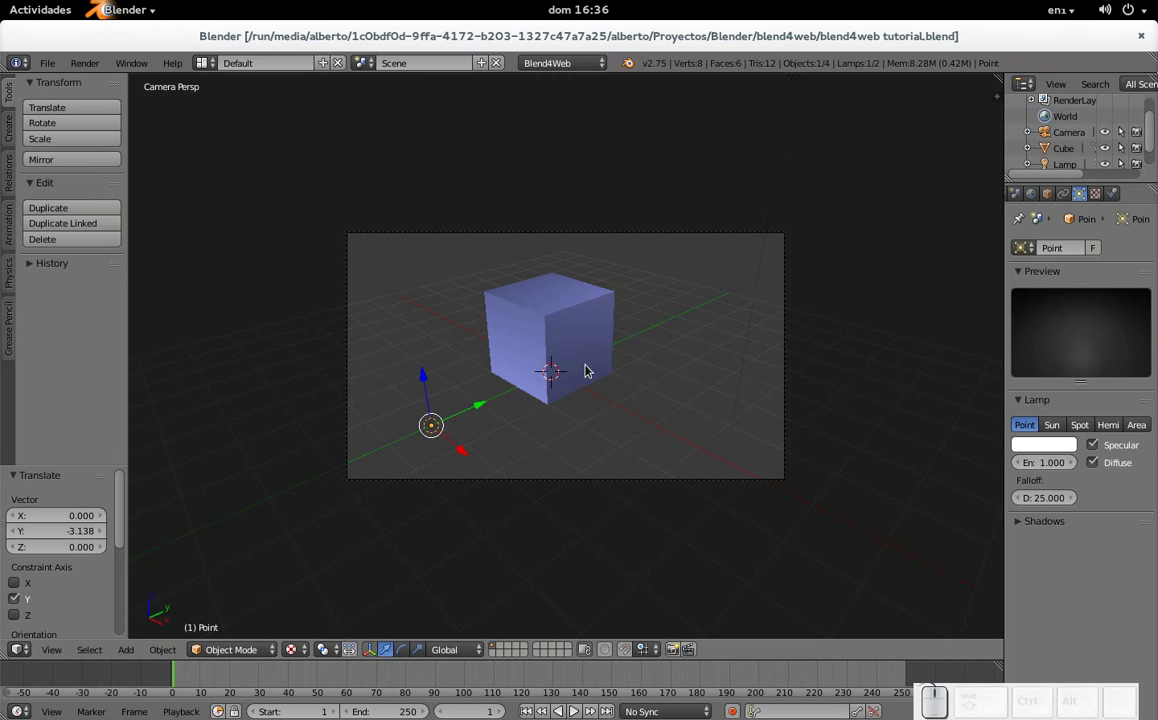
Reload the player tab with F5 so the cube shows lit, then move to the blend4web.com Downloads tab.
{"action": "key", "text": "alt+Tab"}
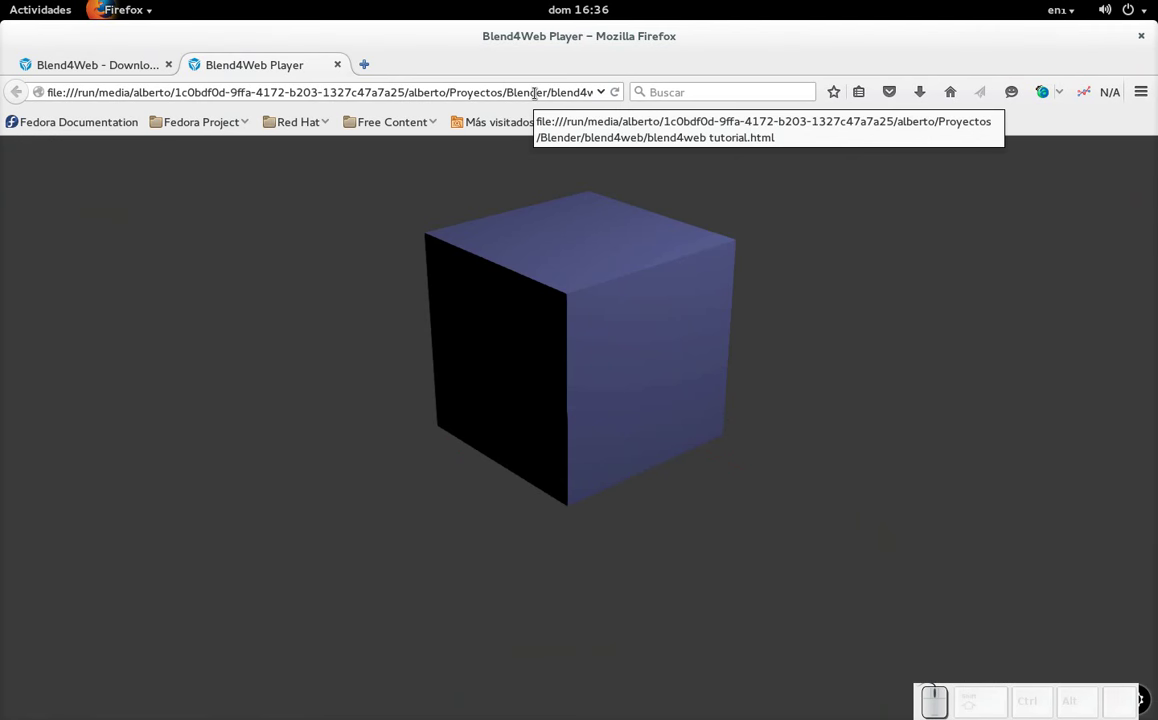
{"action": "key", "text": "F5"}
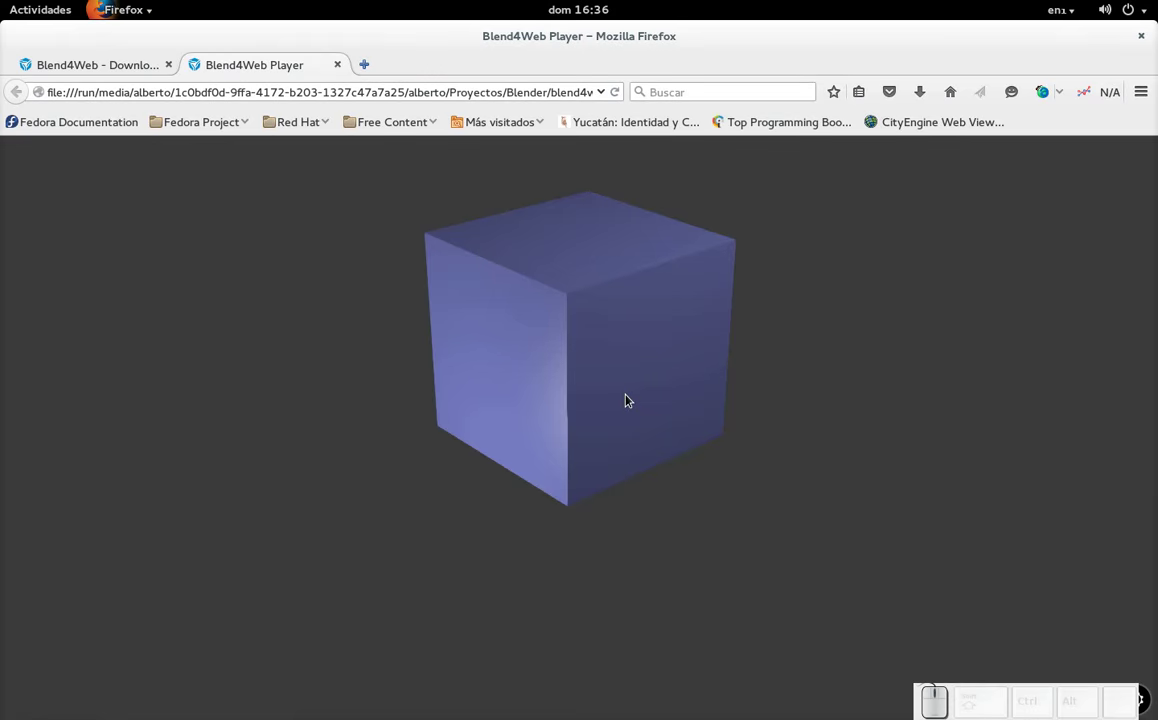
{"action": "key", "text": "ctrl+Tab"}
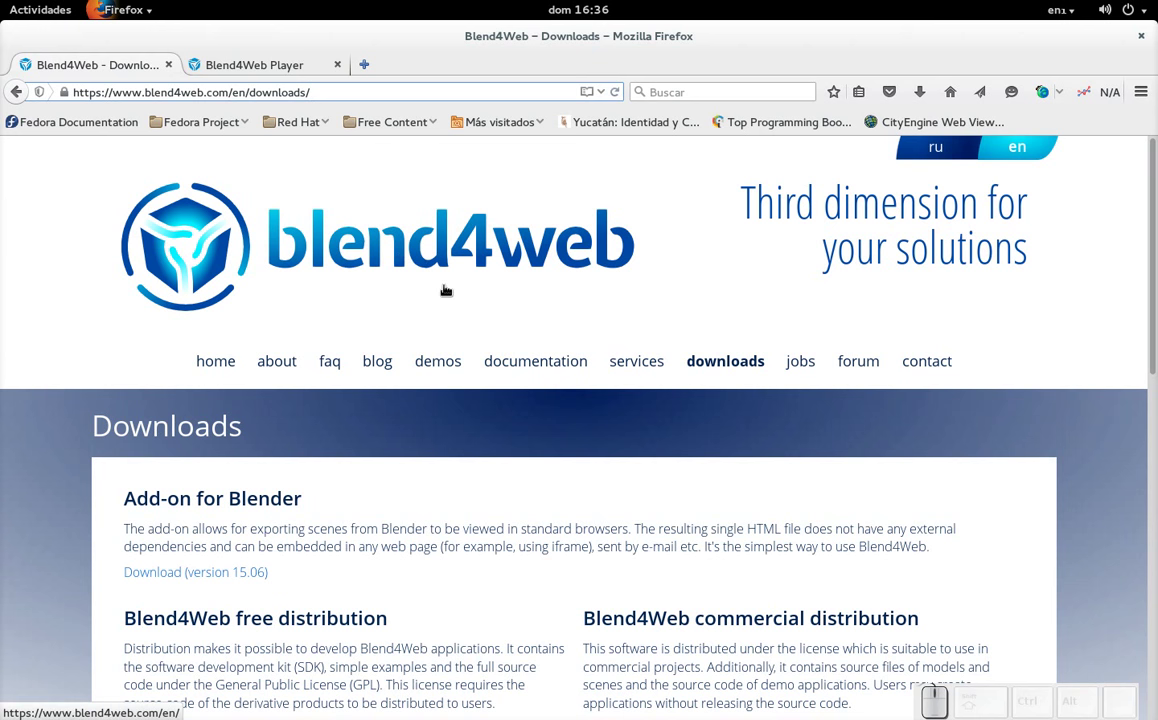
Scroll the Downloads page to the free SDK 15.06 and cancel its download prompt.
{"action": "scroll", "scroll_direction": "down", "scroll_amount": 3}
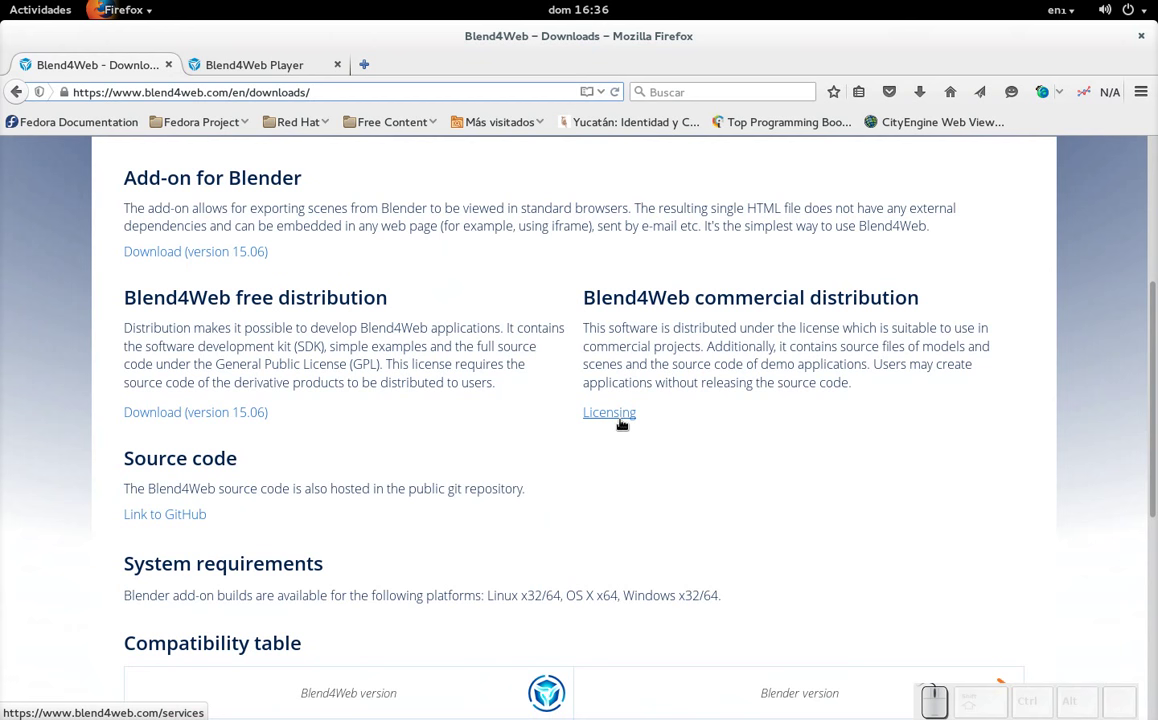
{"action": "scroll", "scroll_direction": "down", "scroll_amount": 3}
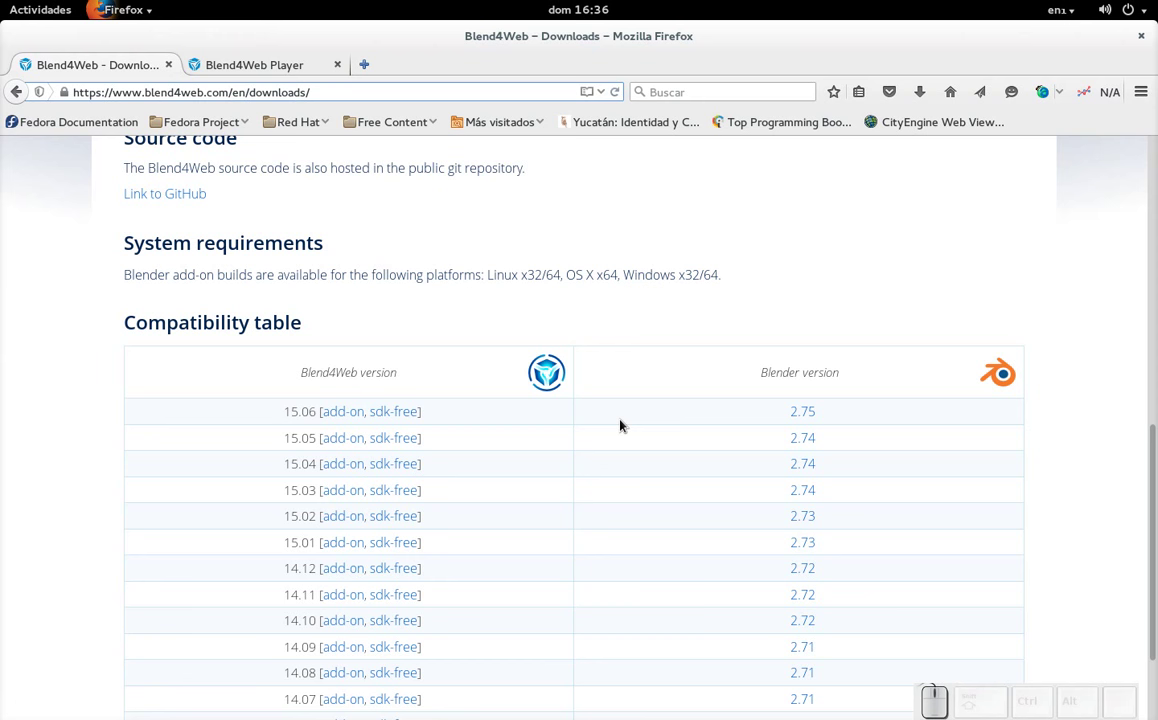
{"action": "left_click", "coordinate": [383, 419]}
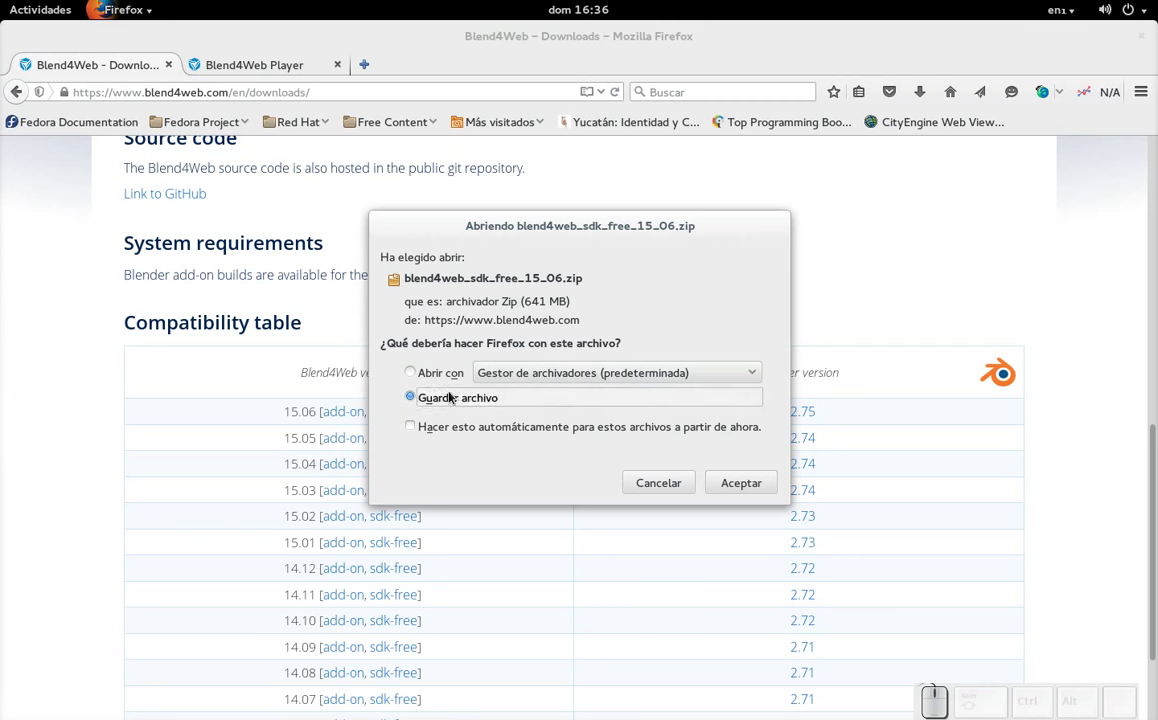
{"action": "left_click", "coordinate": [663, 495]}
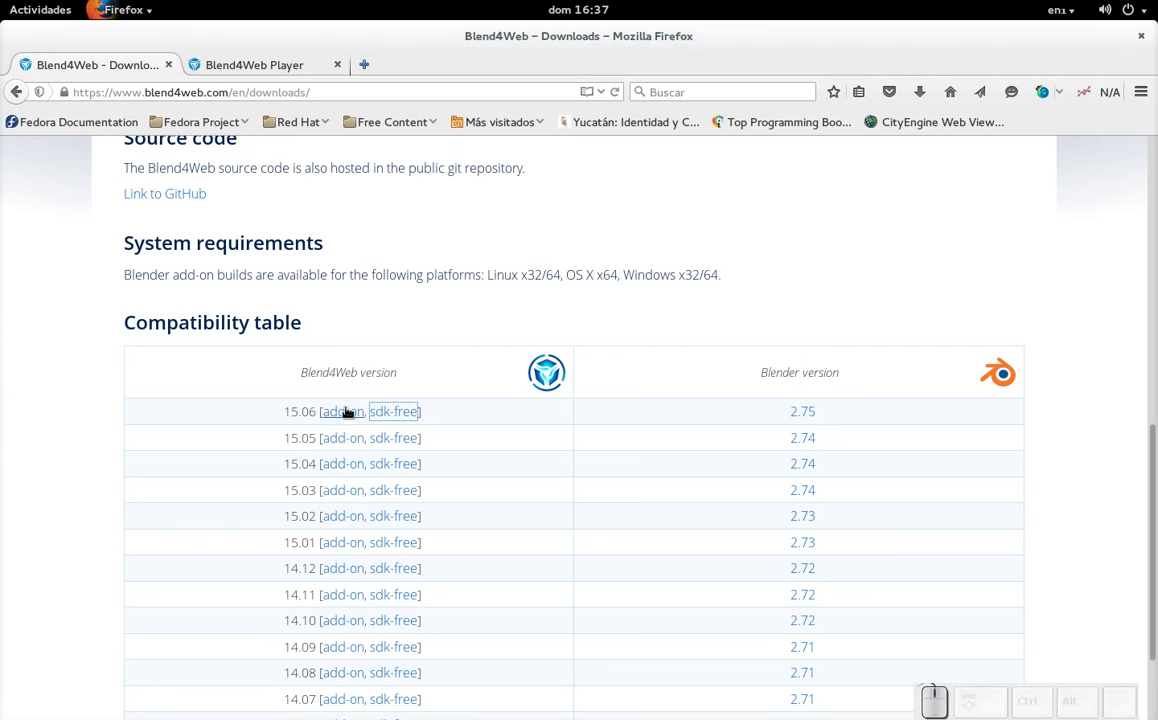
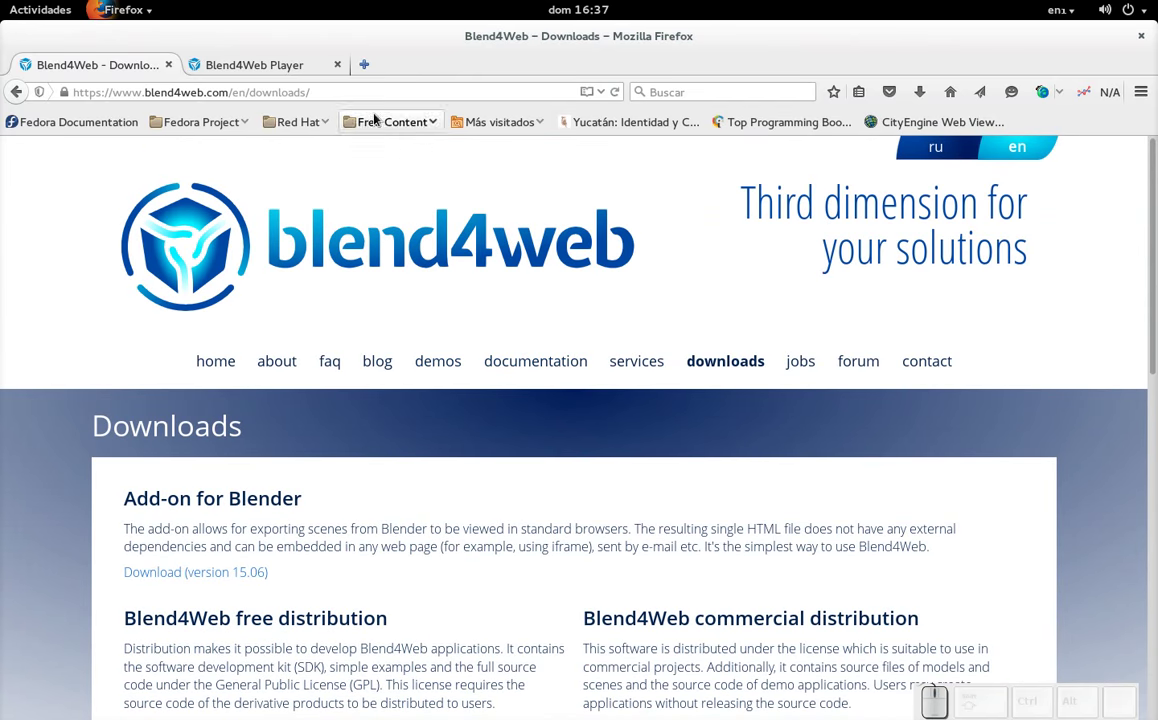
Return to the Blend4Web Player tab and orbit the lit cube to view it from several sides.
{"action": "left_click", "coordinate": [280, 63]}
{"action": "left_click", "coordinate": [620, 367]}
{"action": "scroll", "scroll_direction": "down", "scroll_amount": 3}
{"action": "left_click_drag", "start_coordinate": [594, 351], "coordinate": [299, 334]}
{"action": "scroll", "scroll_direction": "down", "scroll_amount": 3}
{"action": "left_click", "coordinate": [332, 345]}
{"action": "left_click_drag", "start_coordinate": [551, 396], "coordinate": [593, 470]}
{"action": "scroll", "scroll_direction": "down", "scroll_amount": 3}
{"action": "left_click_drag", "start_coordinate": [613, 502], "coordinate": [639, 395]}
{"action": "scroll", "scroll_direction": "down", "scroll_amount": 3}
{"action": "left_click_drag", "start_coordinate": [663, 381], "coordinate": [635, 402]}
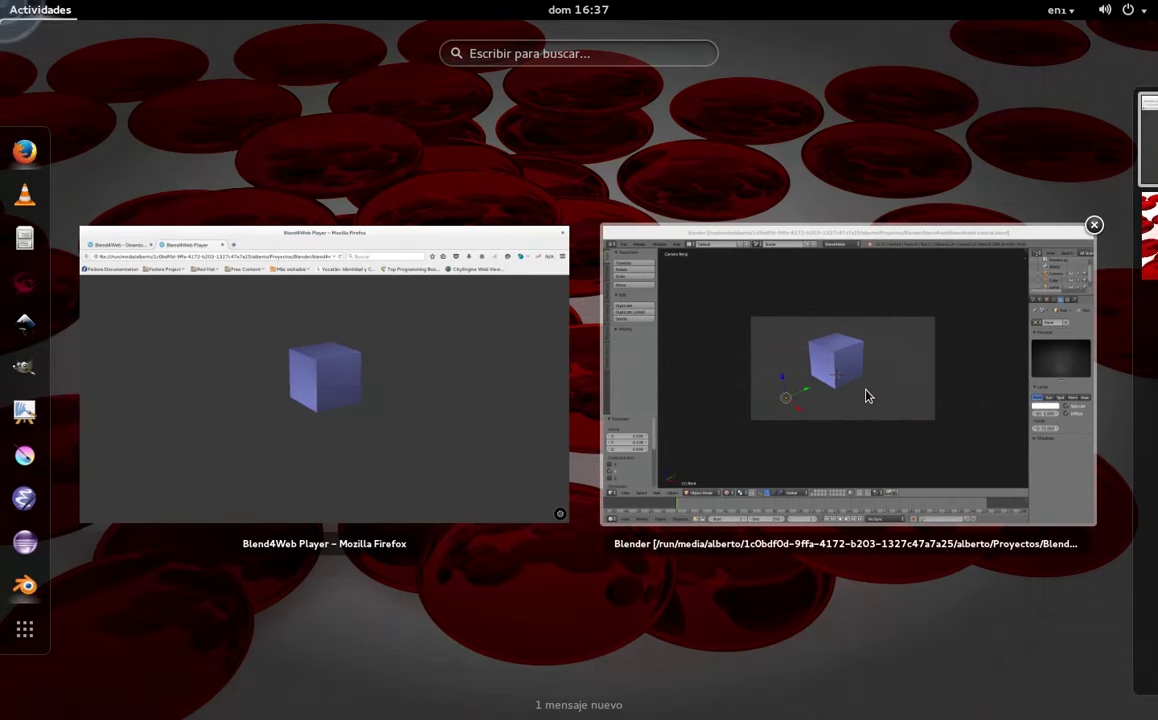
Bring Blender to the front, glance at the File > Export list and close it without exporting.
{"action": "left_click", "coordinate": [56, 70]}
{"action": "left_click", "coordinate": [88, 370]}
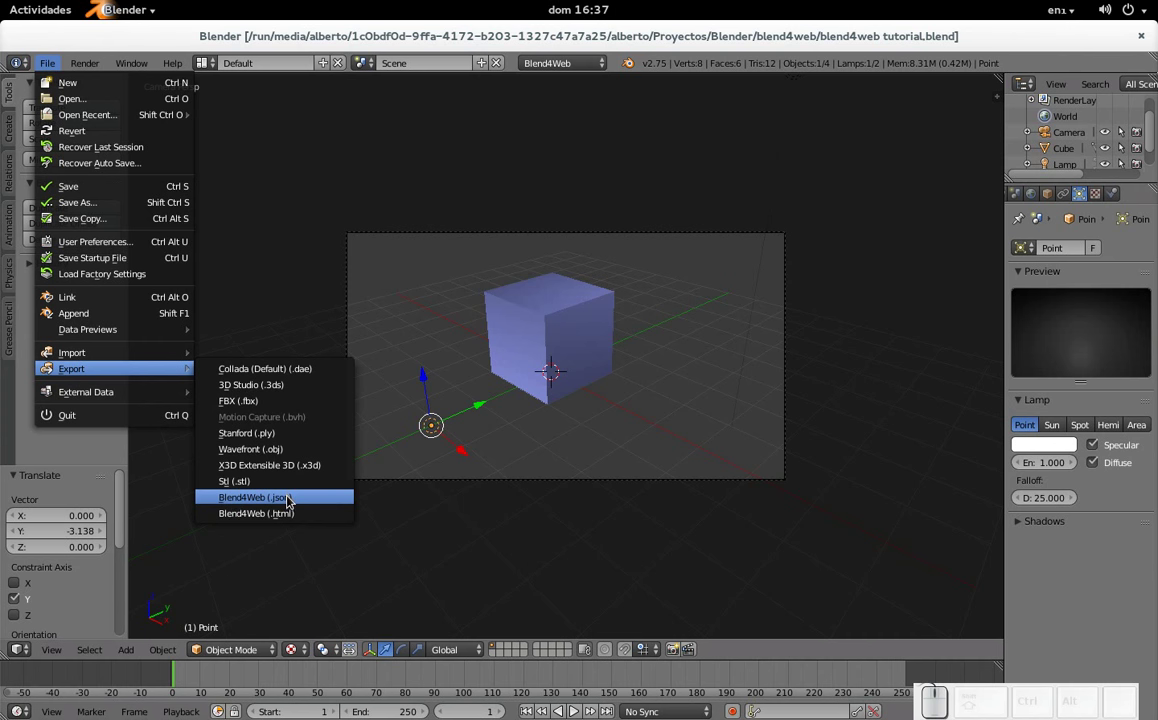
{"action": "left_click", "coordinate": [622, 285]}
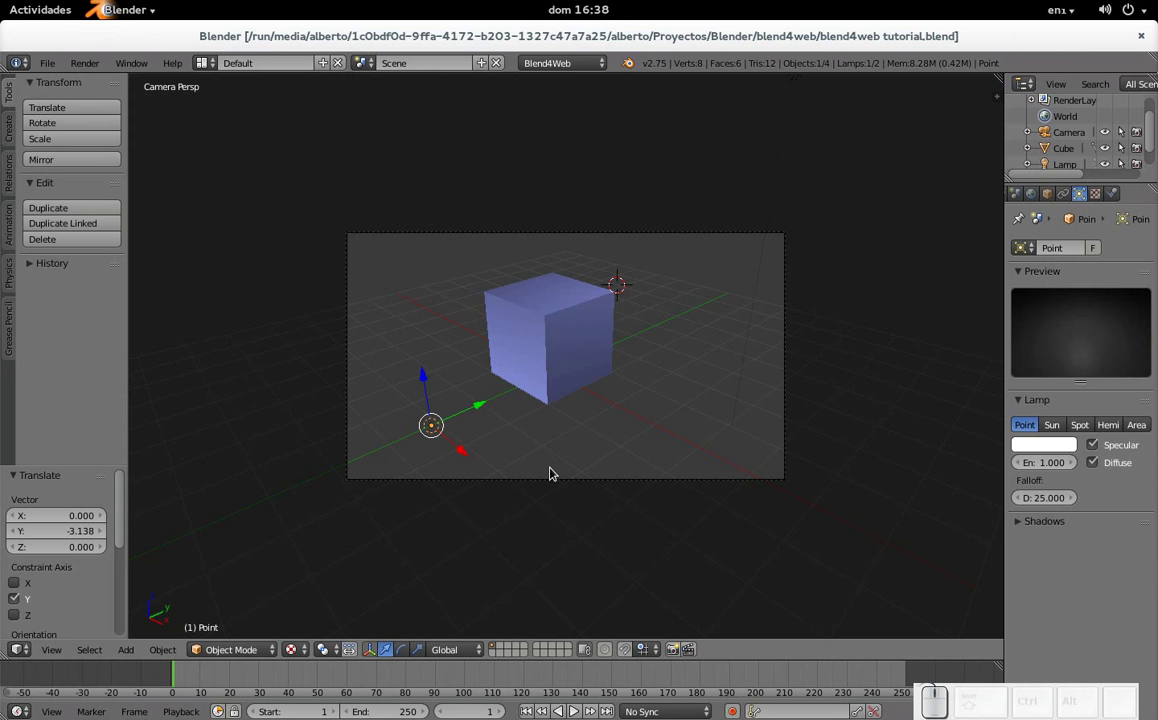
{"action": "key", "text": "ctrl+alt+u"}
{"action": "left_click", "coordinate": [851, 355]}
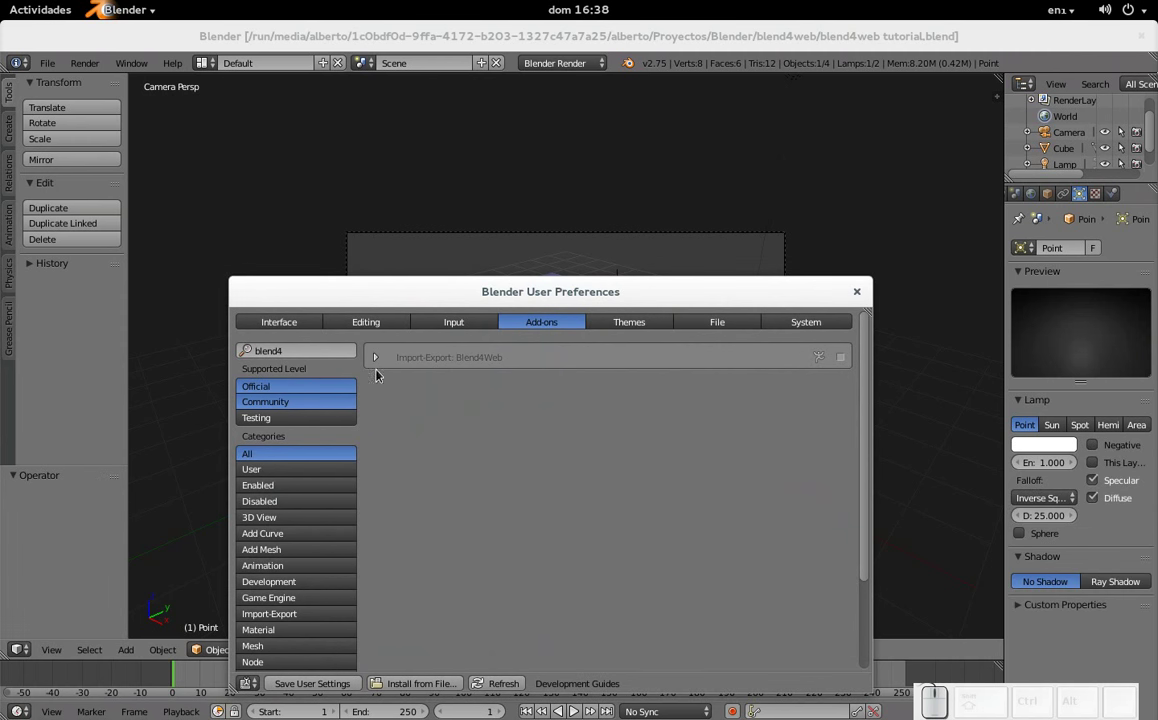
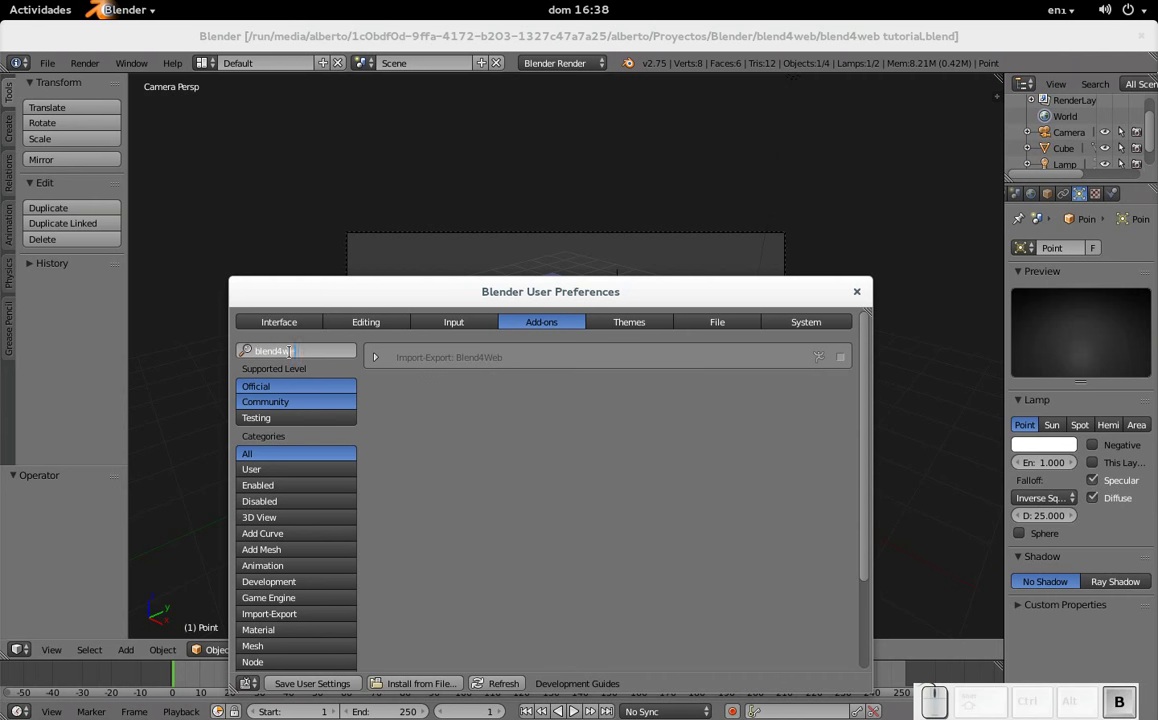
{"action": "left_click", "coordinate": [848, 360]}
{"action": "left_click", "coordinate": [848, 360]}
{"action": "left_click", "coordinate": [864, 292]}
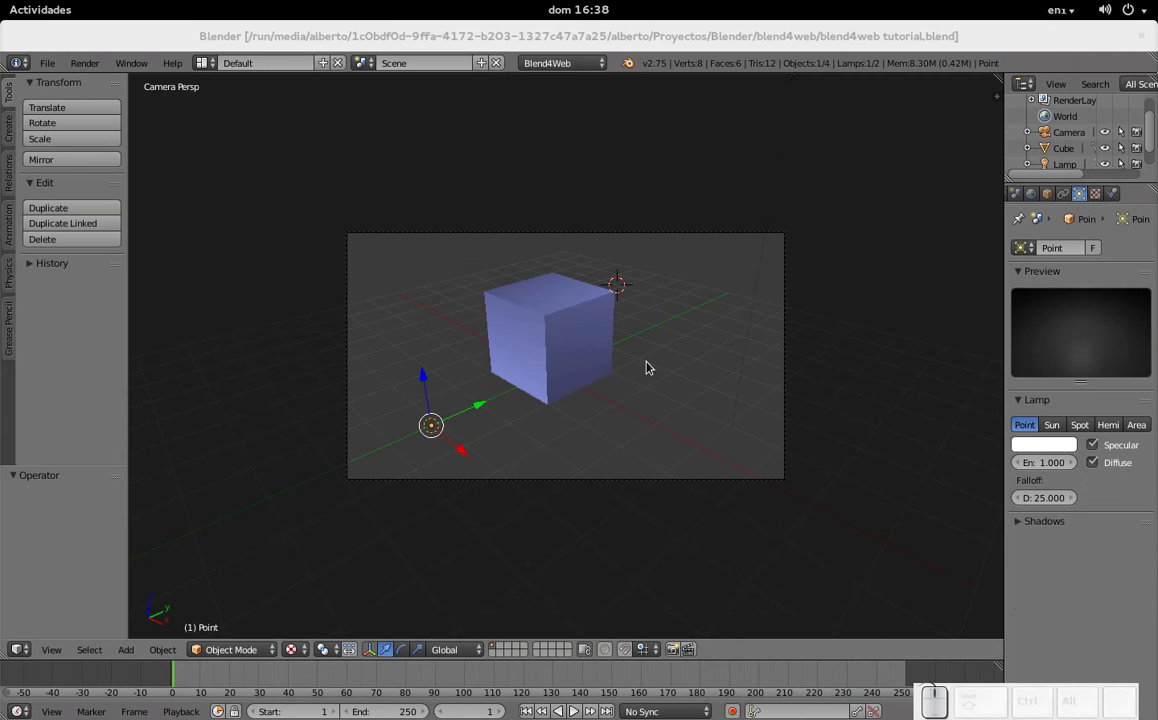
Click around Blender's interface, then switch to Firefox on the blend4web.com Downloads page.
{"action": "left_click", "coordinate": [594, 63]}
{"action": "left_click", "coordinate": [564, 136]}
{"action": "left_click", "coordinate": [60, 73]}
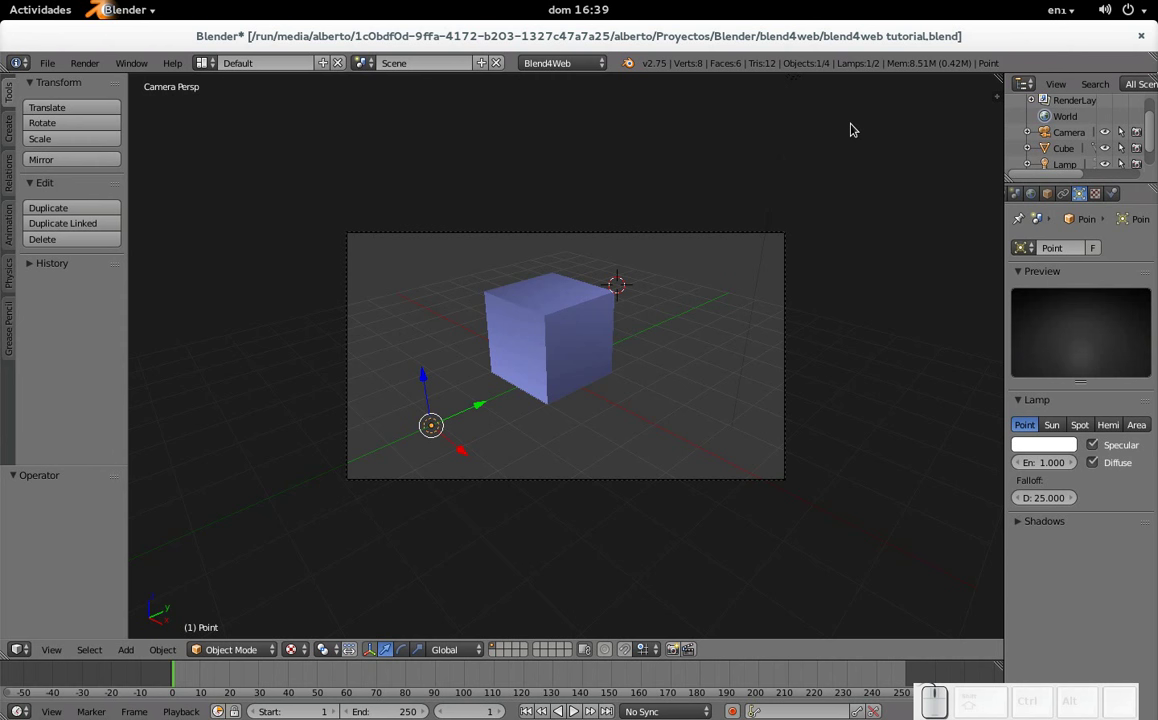
{"action": "key", "text": "alt+Tab"}
{"action": "key", "text": "ctrl+Tab"}
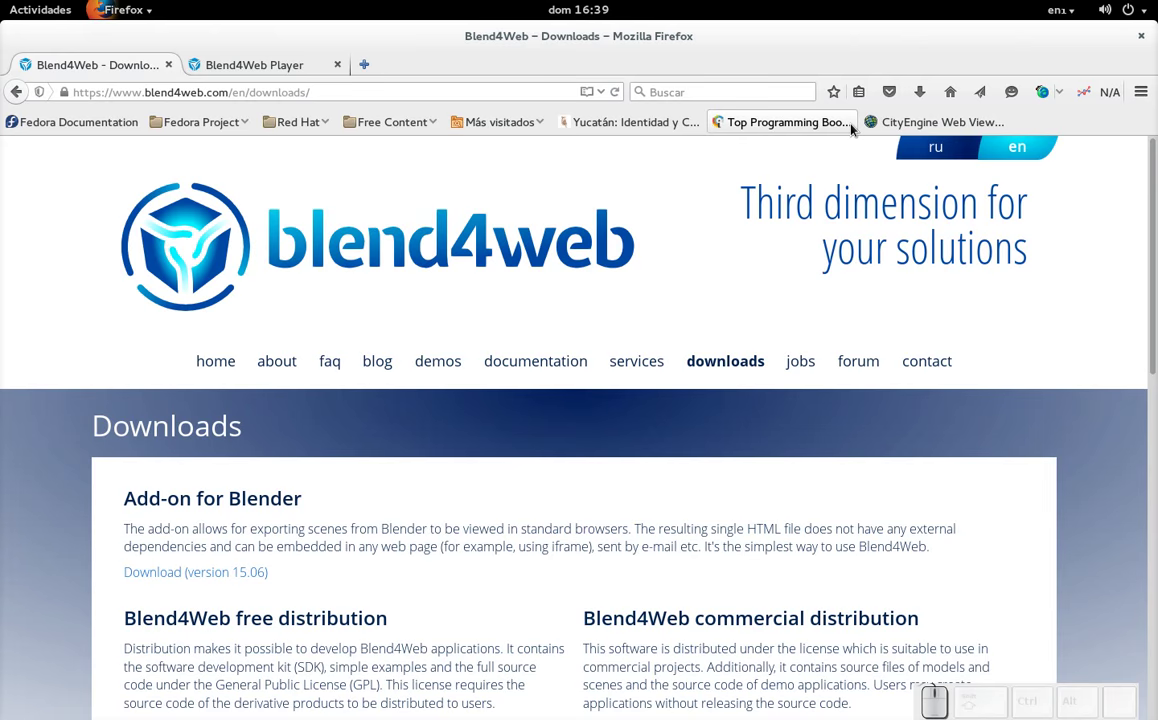
Switch from Firefox back to the Blender window with the lit cube scene.
{"action": "key", "text": "alt+Tab"}
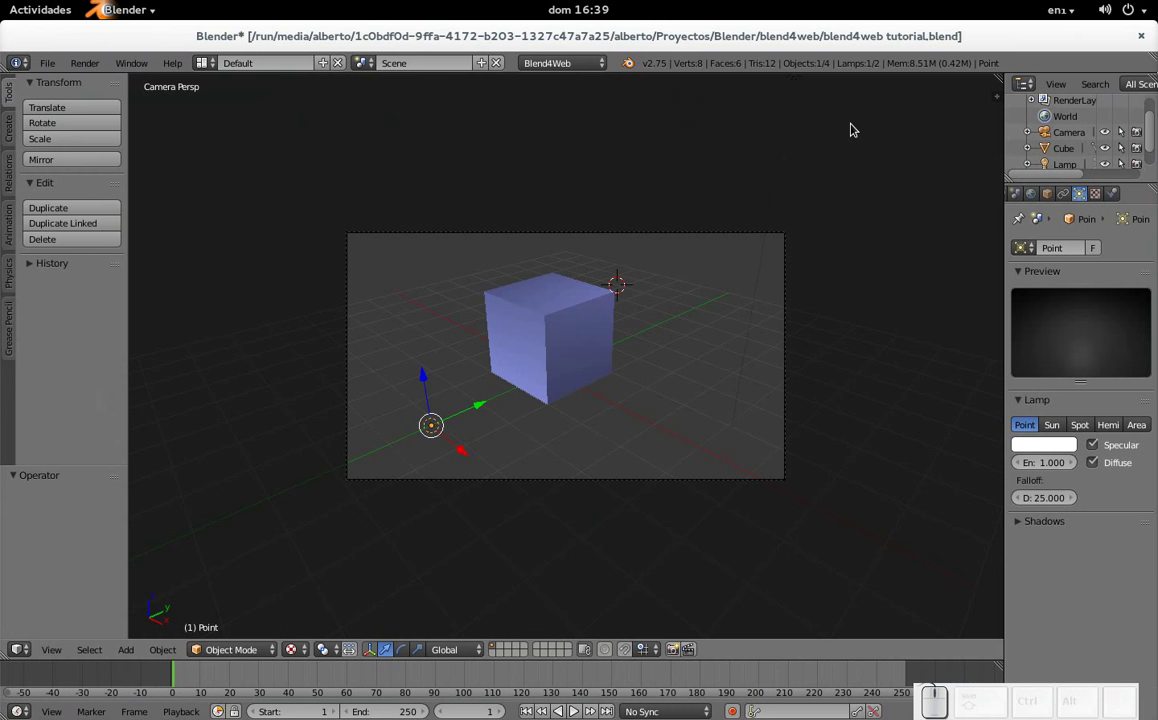